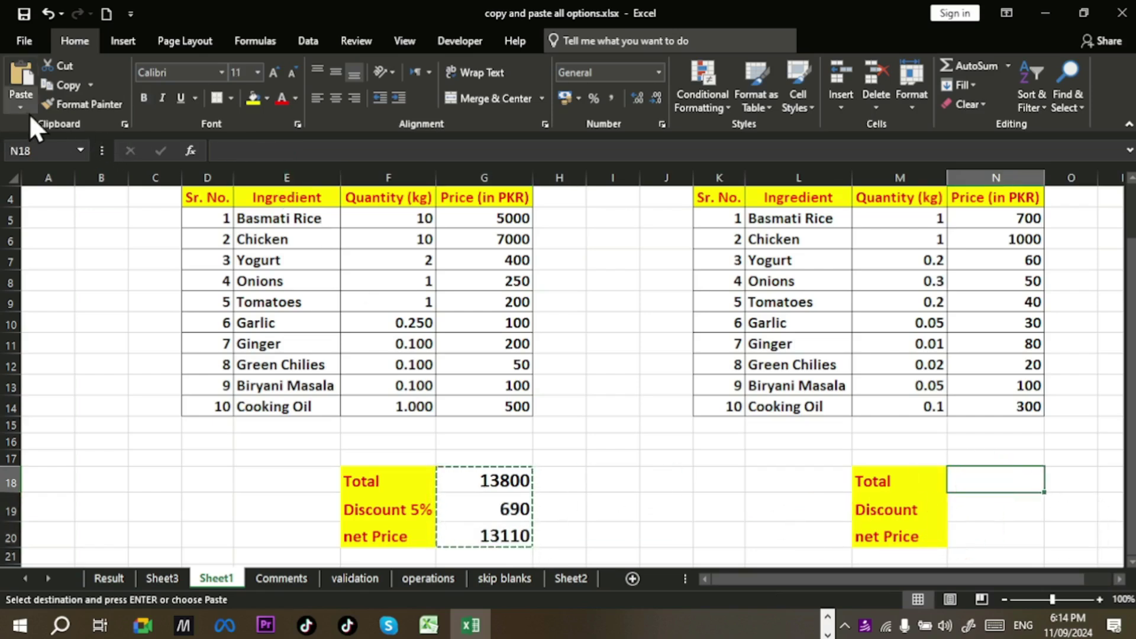
Step: Paste only the Total, Discount and net Price formulas into the second table at N18
{"action": "left_click", "coordinate": [41, 124]}
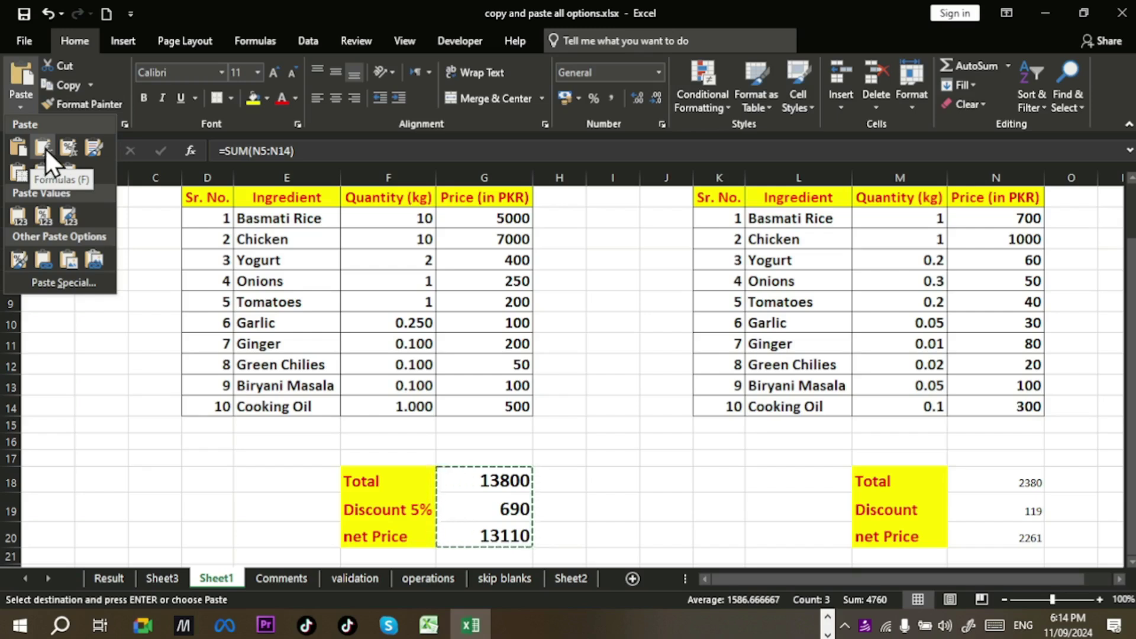
{"action": "left_click", "coordinate": [44, 144]}
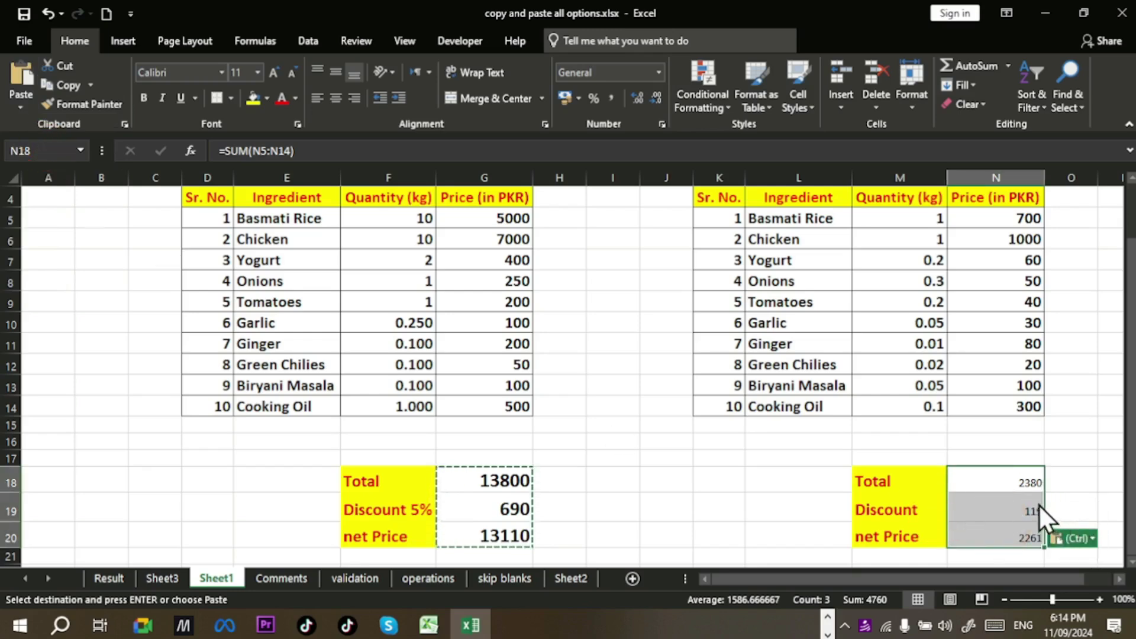
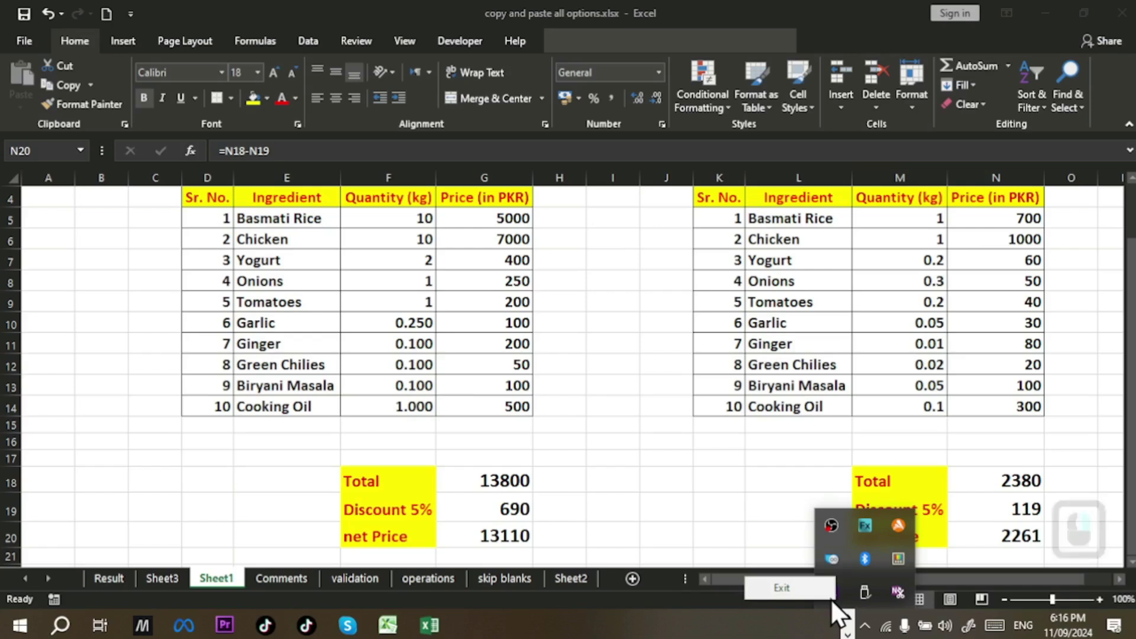
Step: Commit the second table's net Price formula, leaving both summaries in place
{"action": "left_click", "coordinate": [840, 613]}
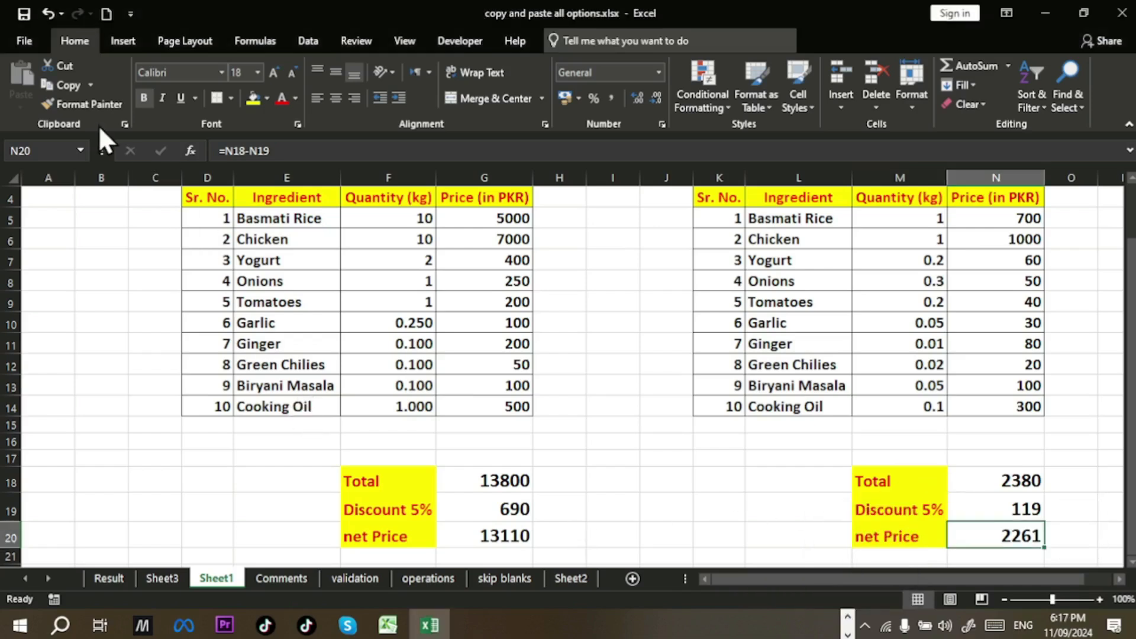
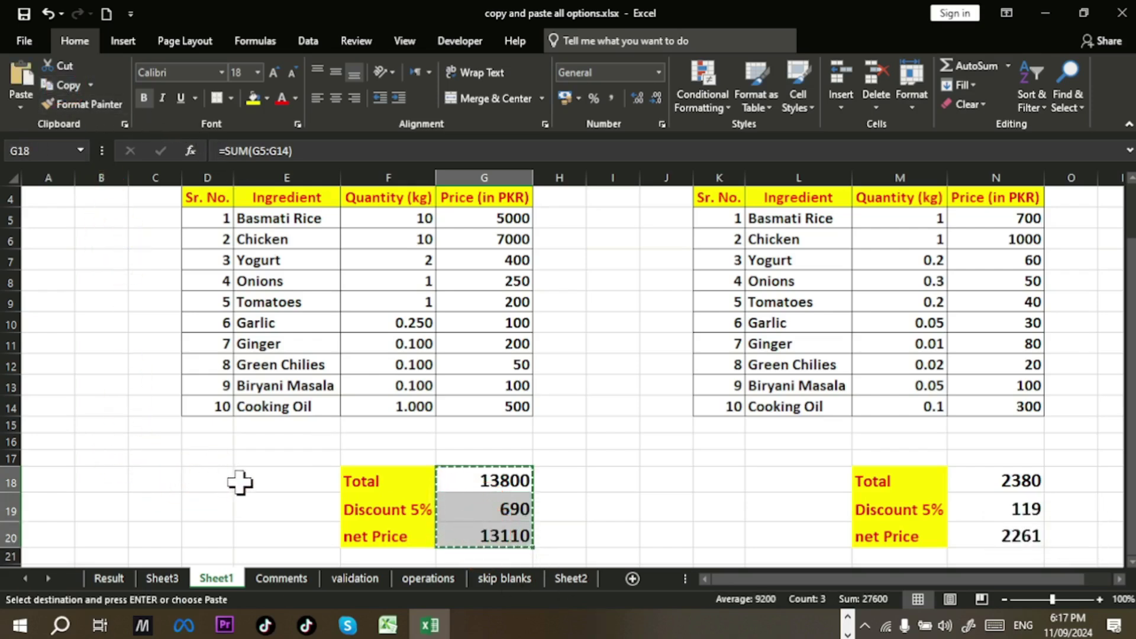
{"action": "key", "text": "ctrl+c"}
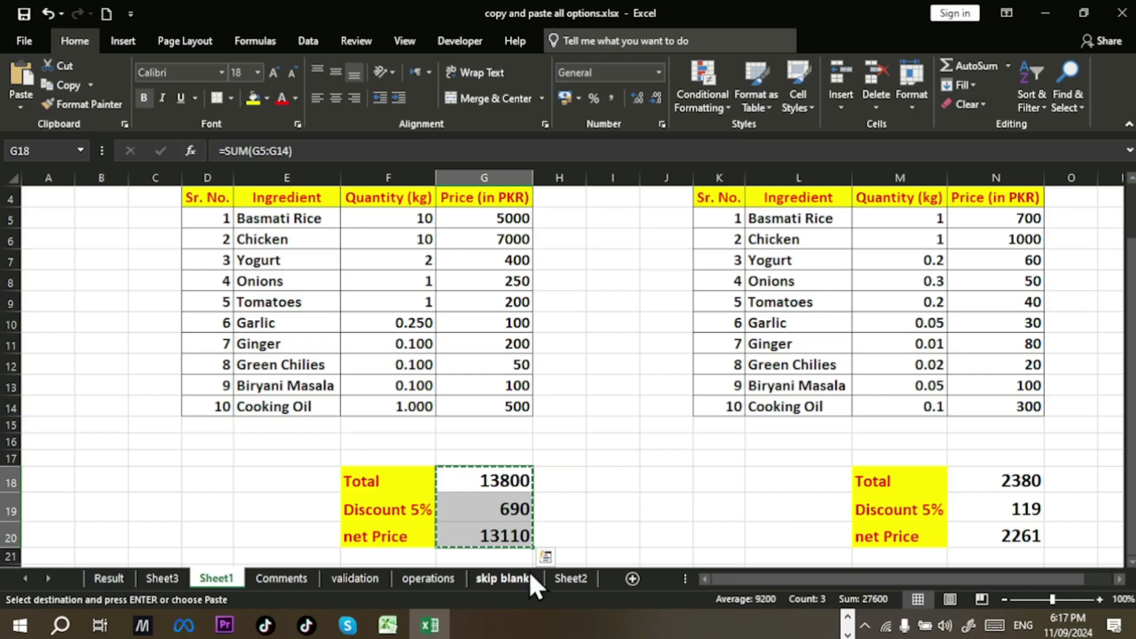
{"action": "left_click_drag", "start_coordinate": [26, 127], "coordinate": [35, 157]}
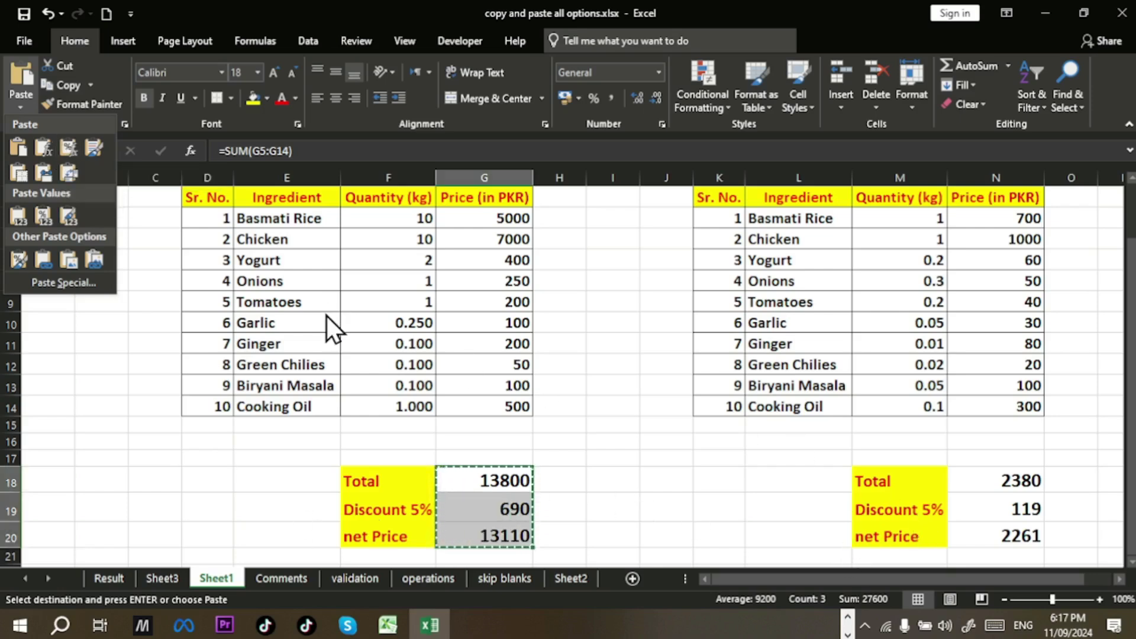
{"action": "key", "text": "Escape"}
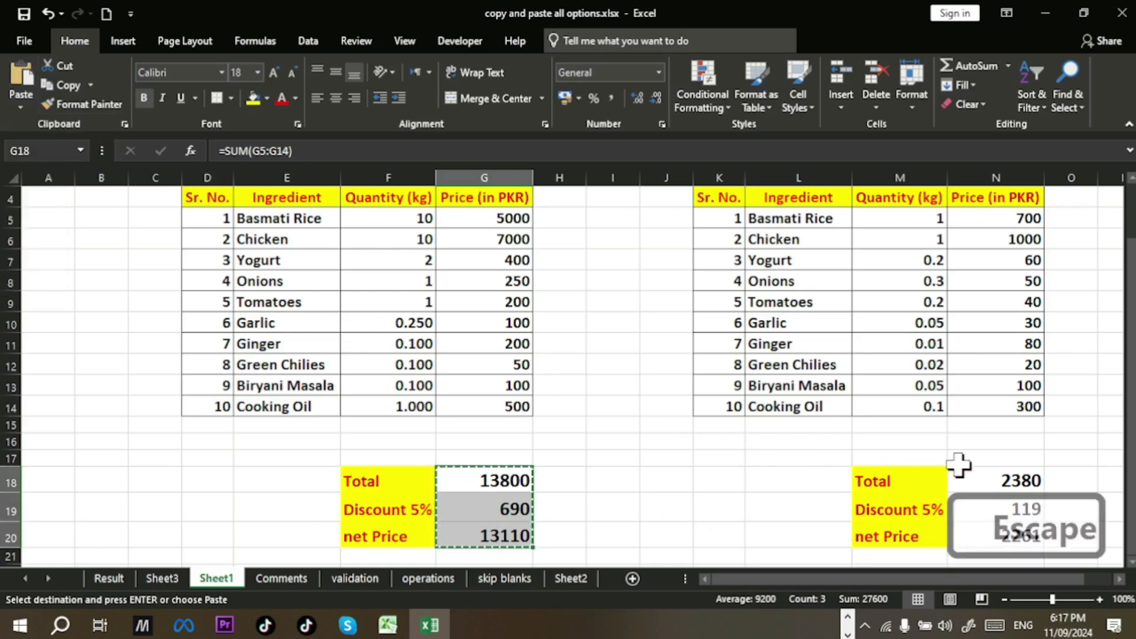
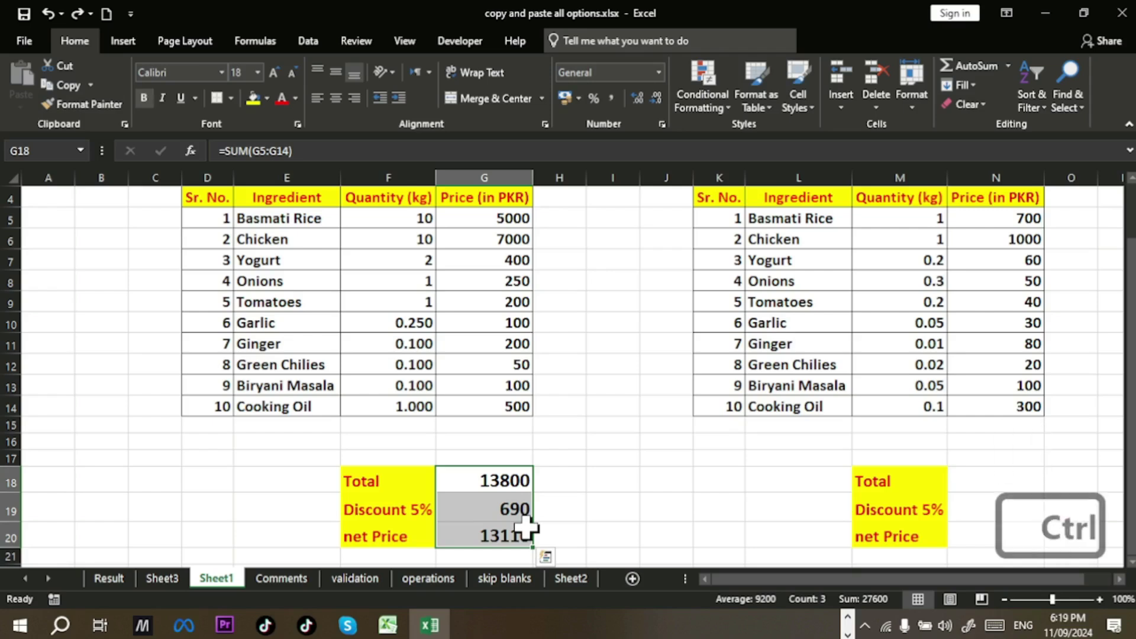
{"action": "key", "text": "ctrl+c"}
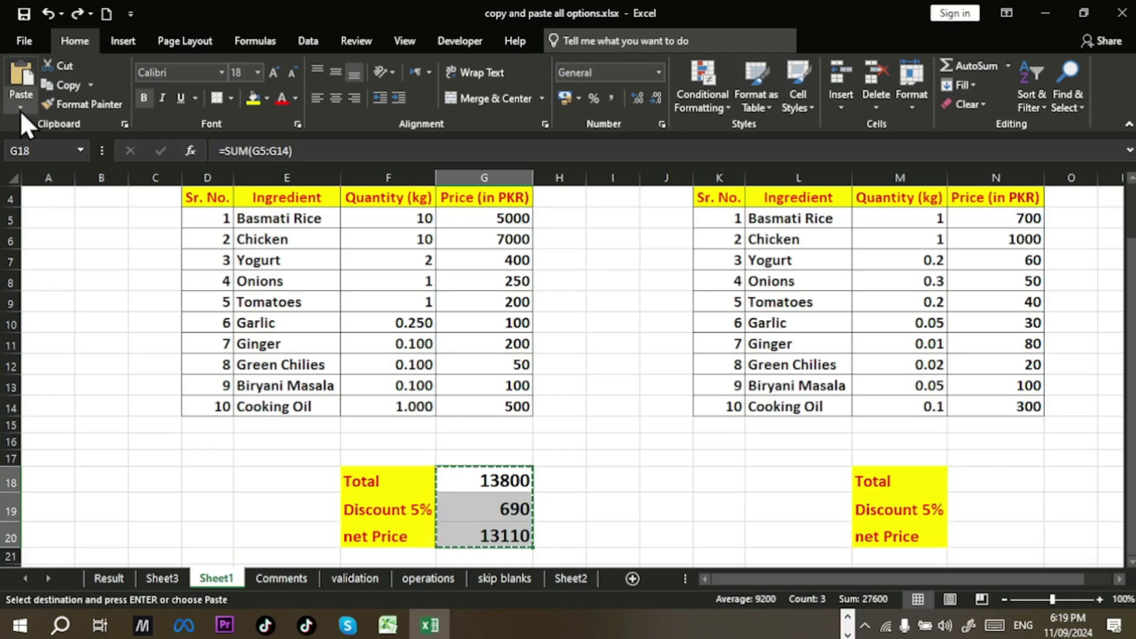
{"action": "left_click_drag", "start_coordinate": [30, 122], "coordinate": [35, 125]}
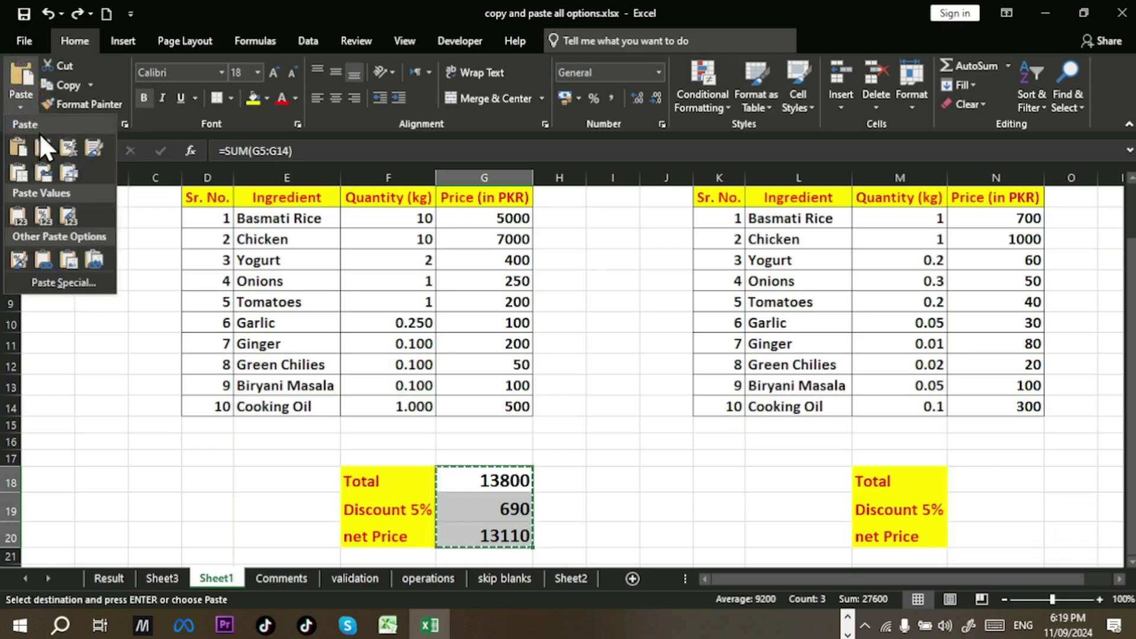
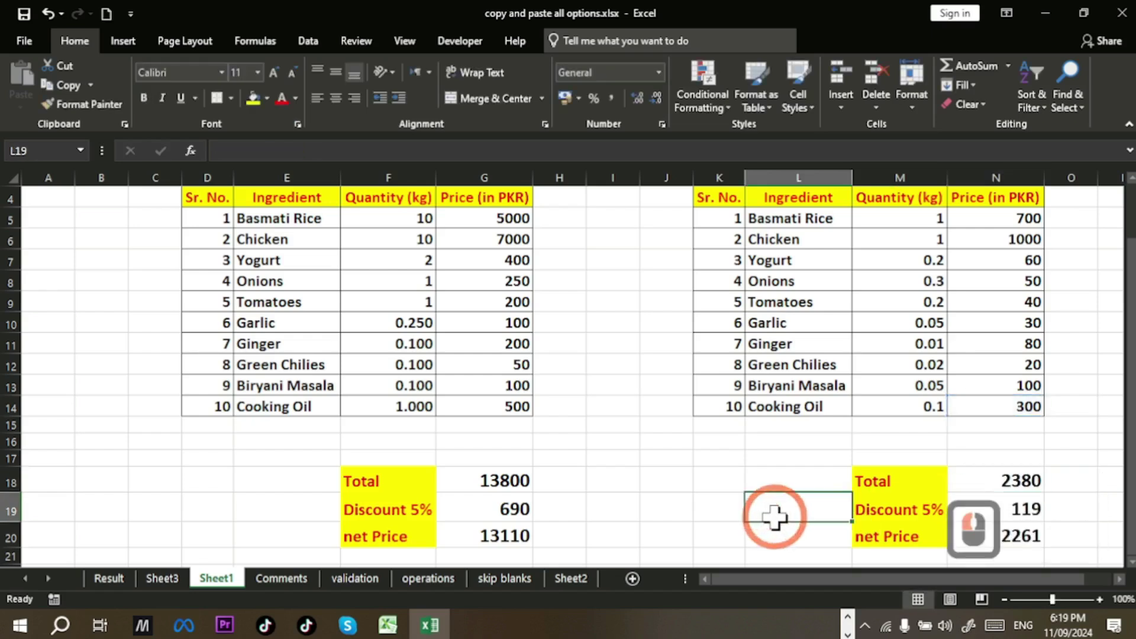
Step: Undo the last change so the first table's G18:G20 totals stay copied
{"action": "key", "text": "ctrl+z"}
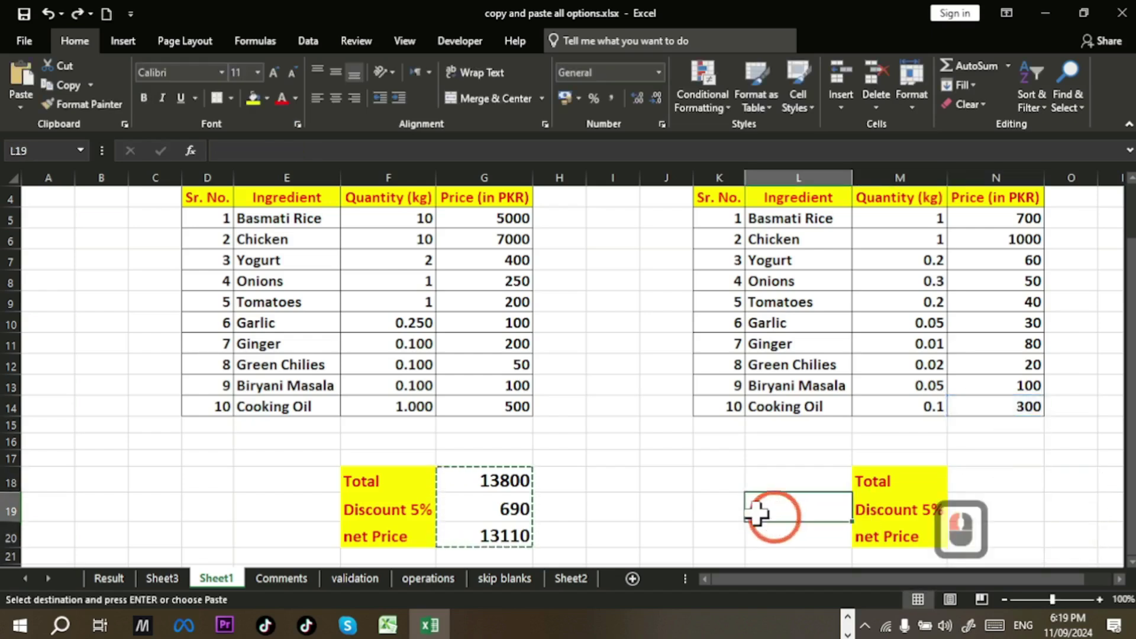
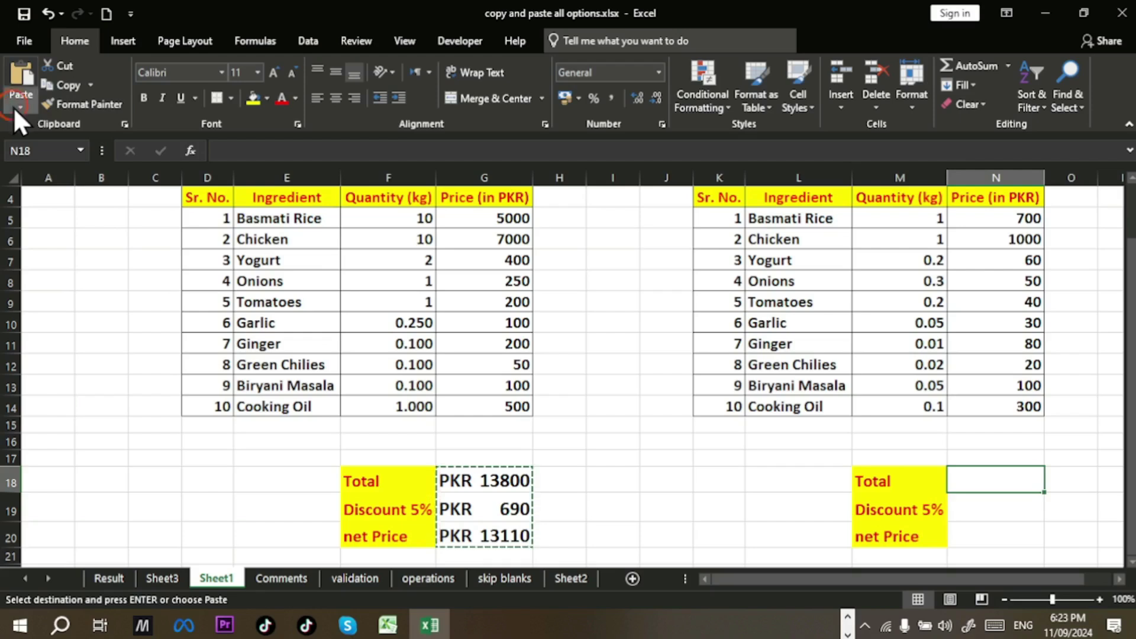
Step: Preview the paste choices for the copied totals from the Home Paste list
{"action": "left_click_drag", "start_coordinate": [23, 122], "coordinate": [64, 189]}
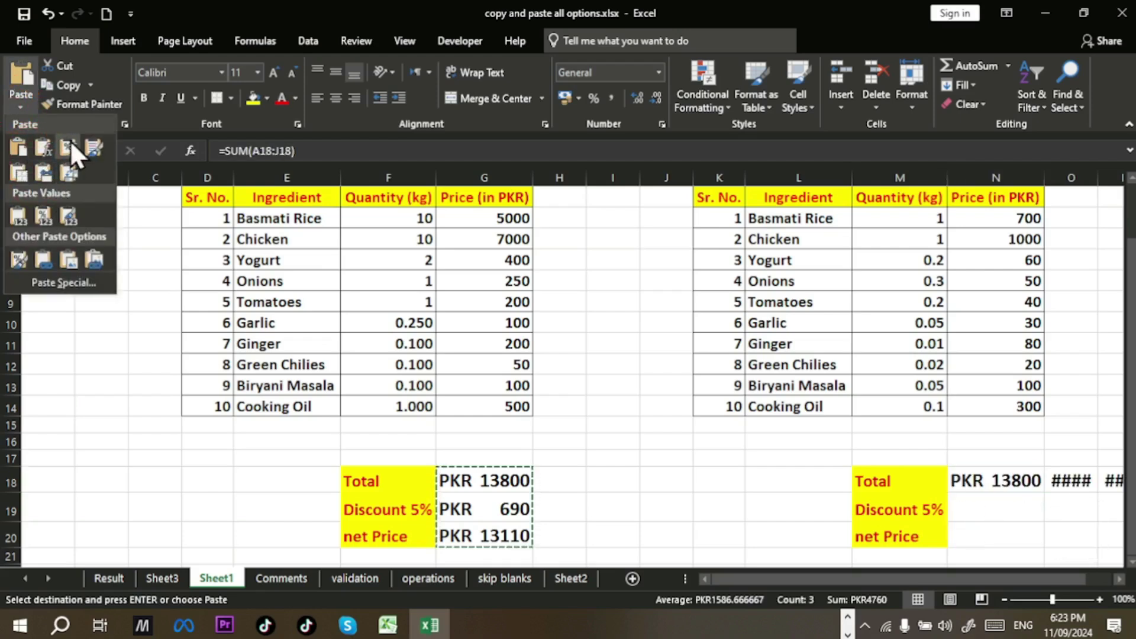
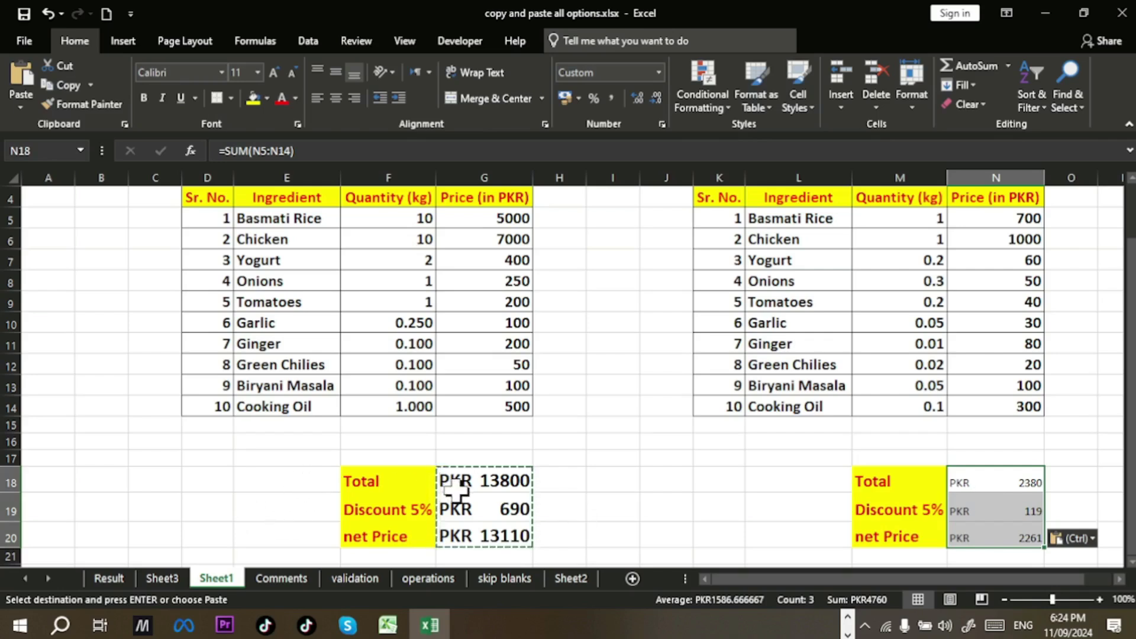
Step: Undo the totals pasted into the second table and cancel the pending copy
{"action": "key", "text": "ctrl+z"}
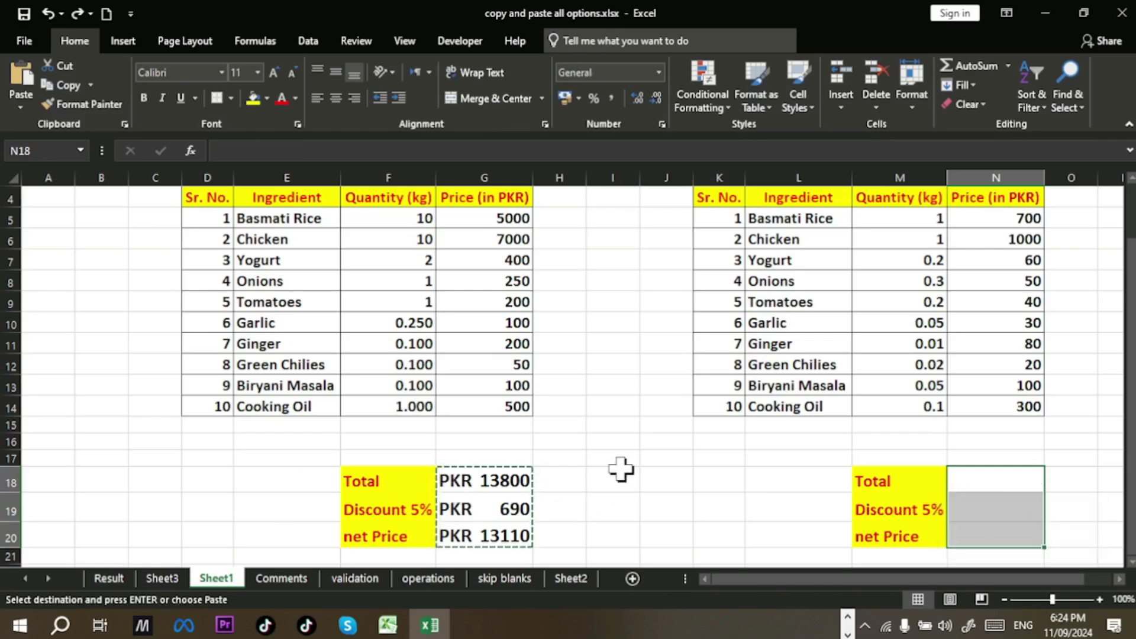
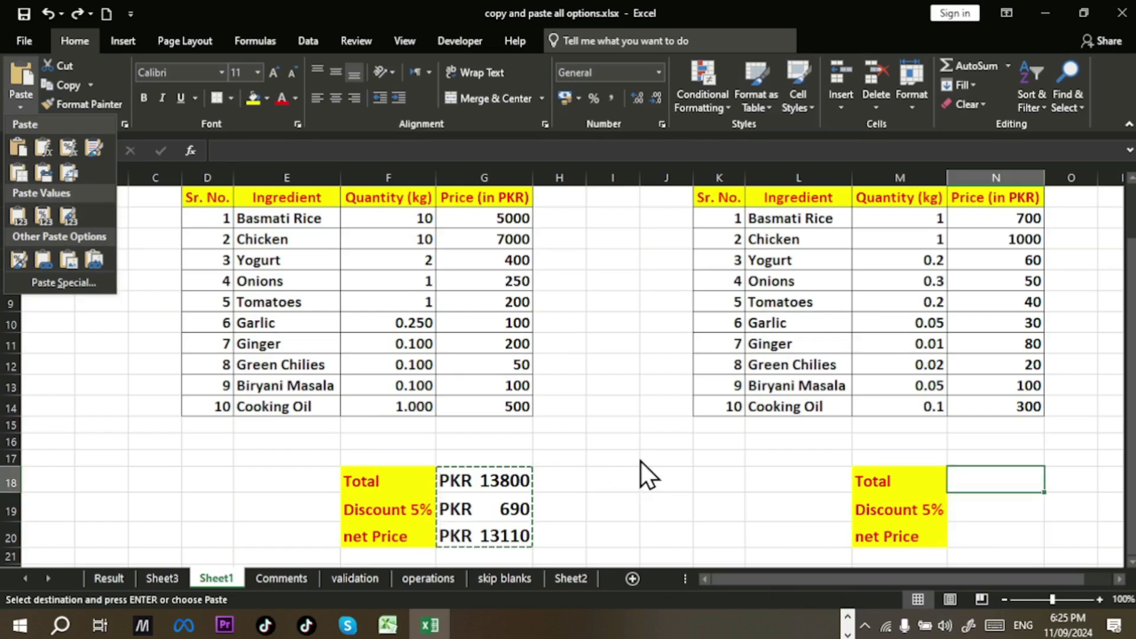
{"action": "left_click", "coordinate": [608, 478]}
{"action": "key", "text": "Escape"}
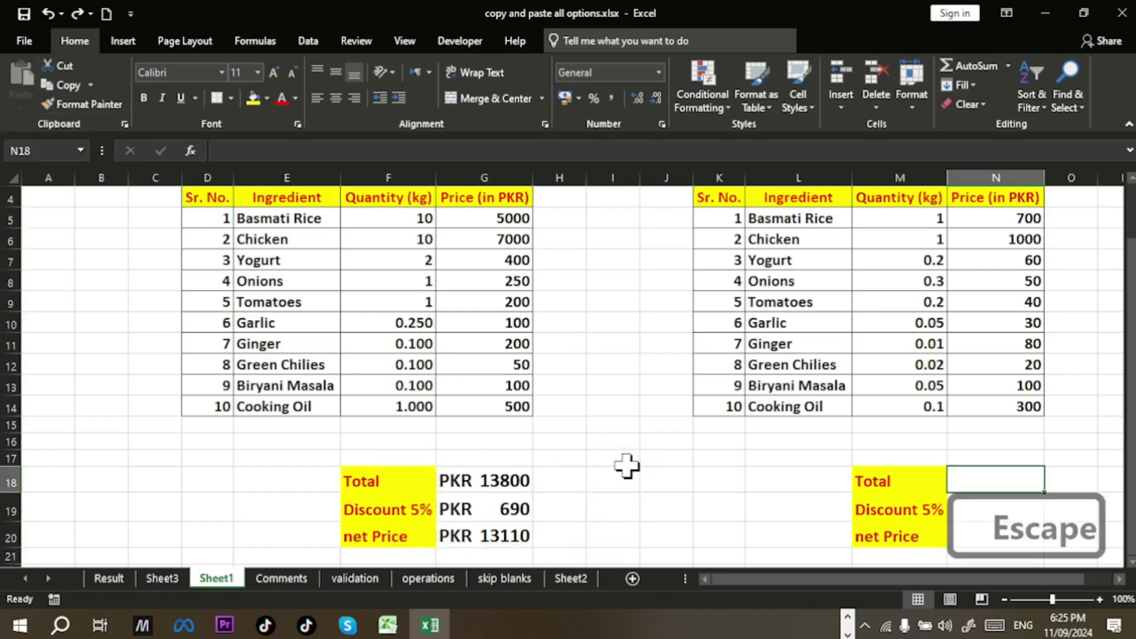
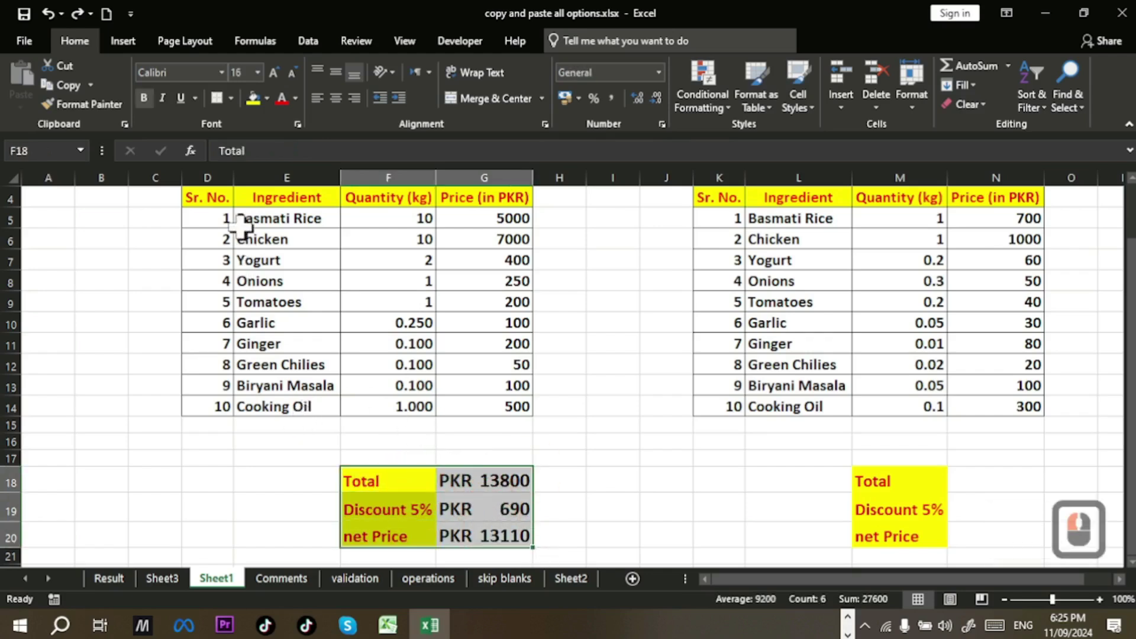
Step: Show the border styles for the first table's Total, Discount and net Price block
{"action": "left_click", "coordinate": [241, 110]}
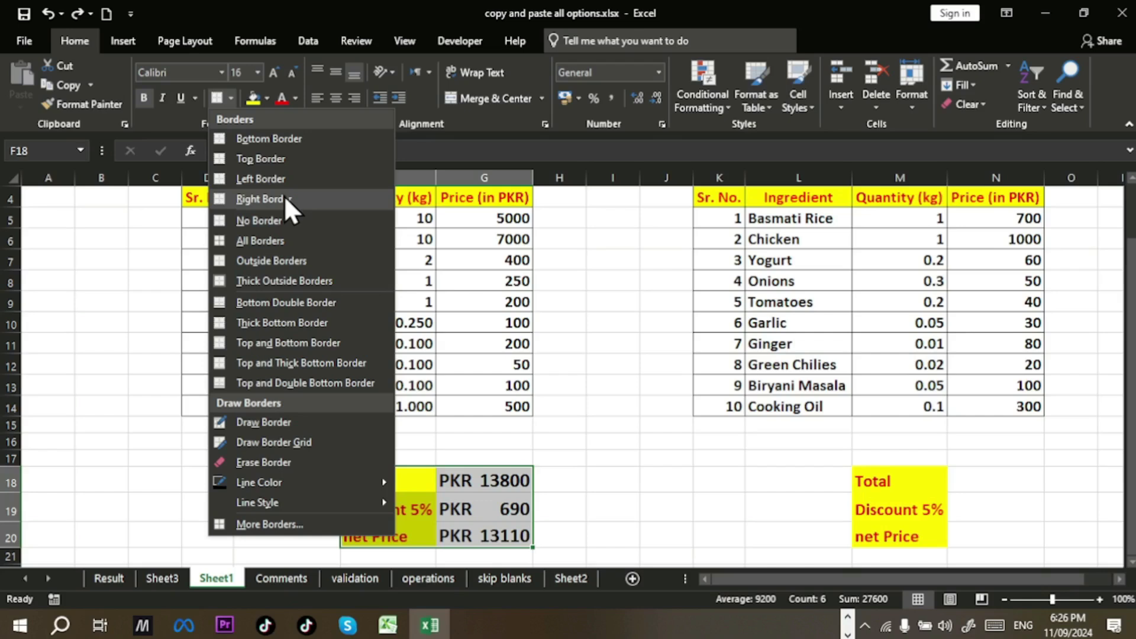
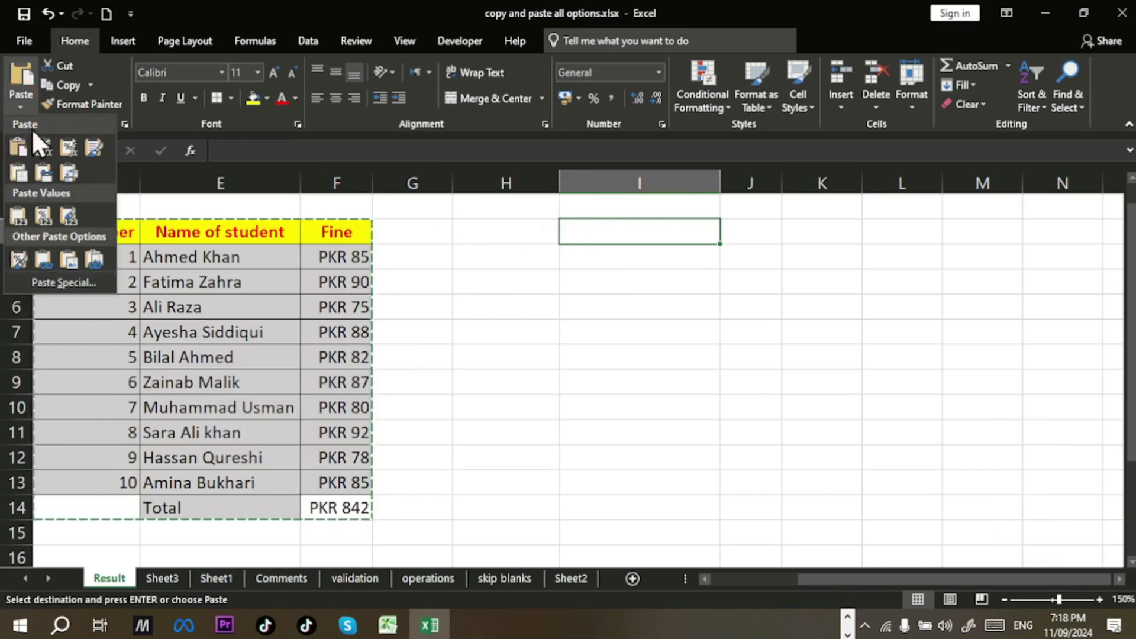
Step: Bring up Paste Special for the copied PKR totals and move it off the second table
{"action": "left_click_drag", "start_coordinate": [57, 300], "coordinate": [588, 614]}
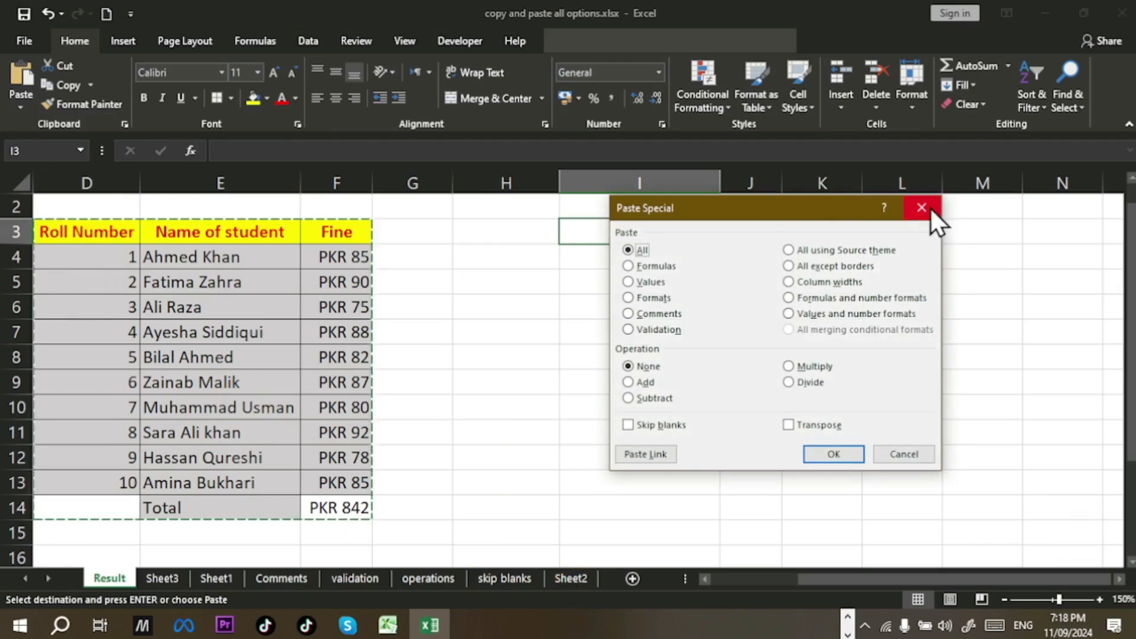
{"action": "left_click", "coordinate": [915, 225]}
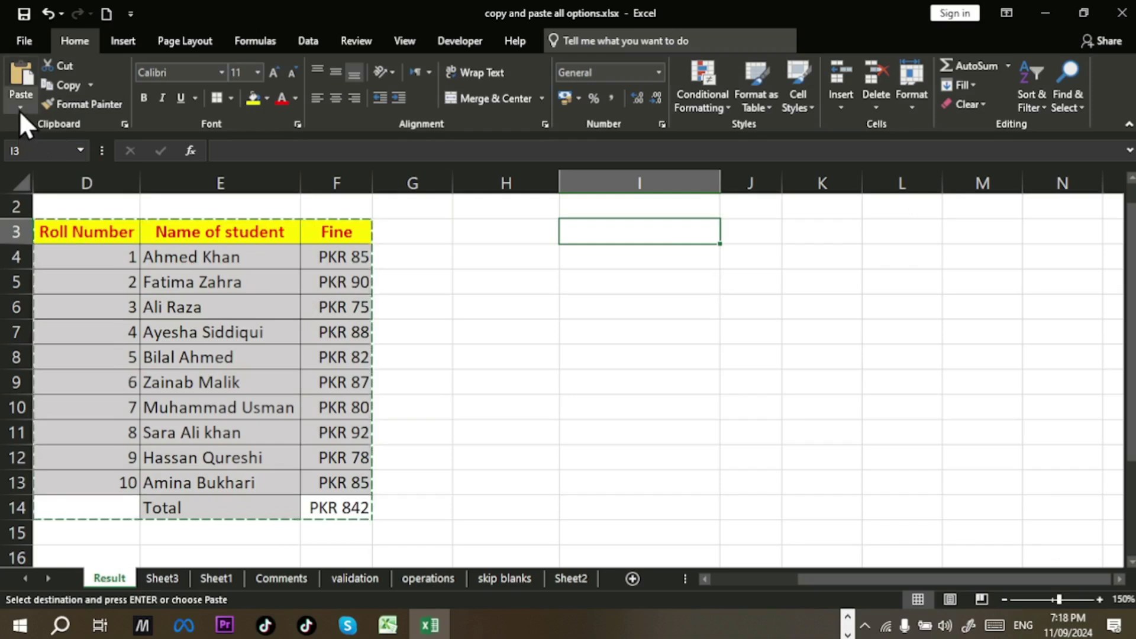
{"action": "left_click_drag", "start_coordinate": [29, 122], "coordinate": [31, 295]}
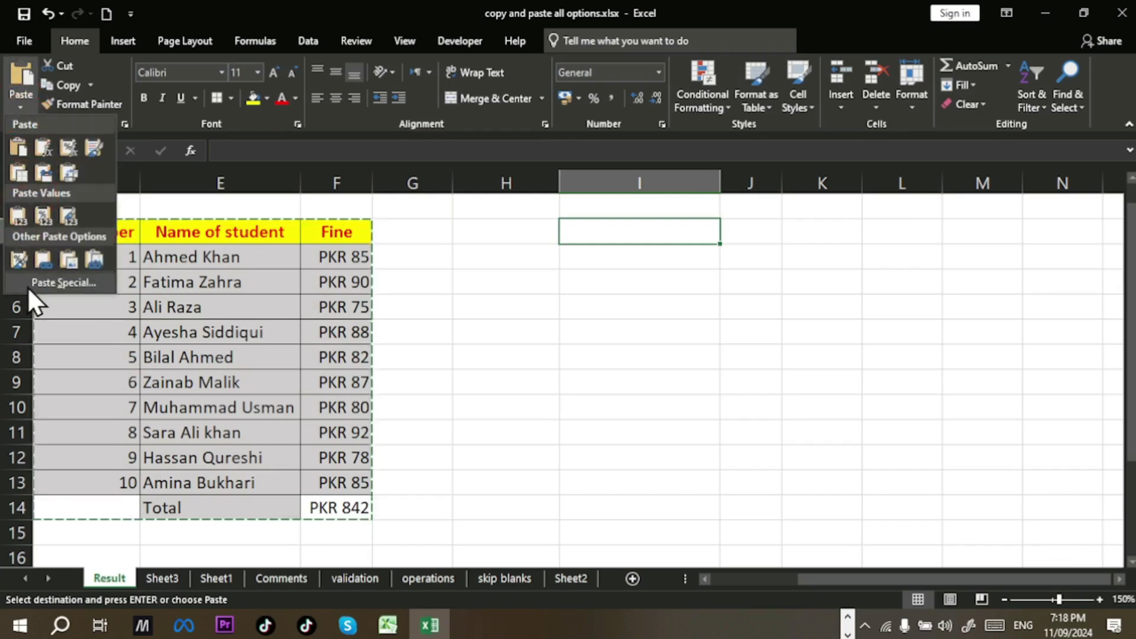
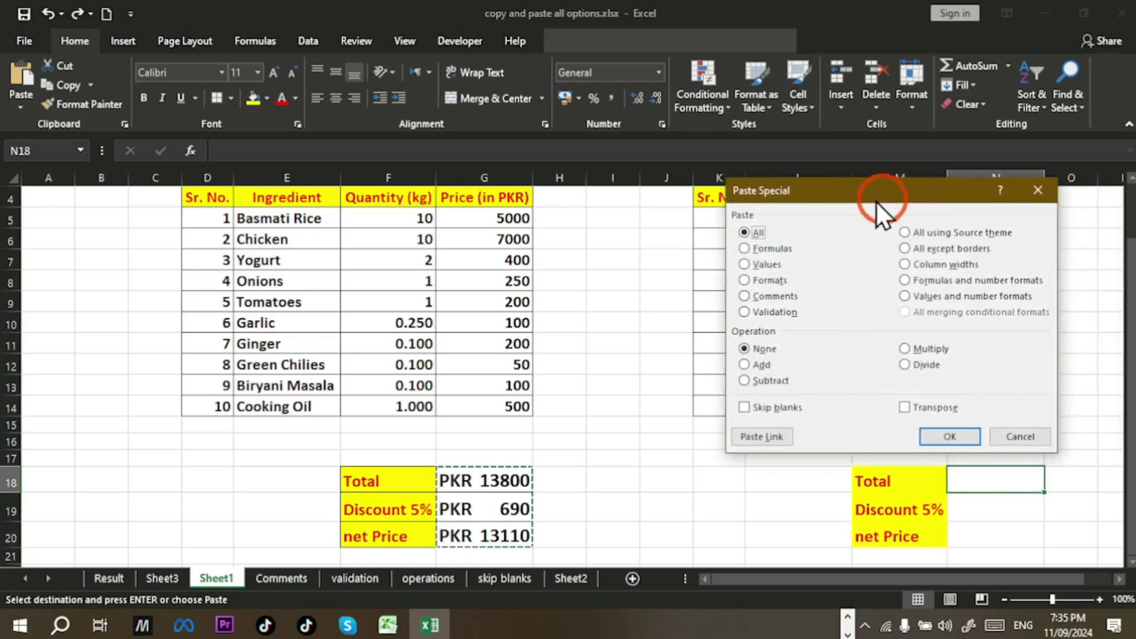
{"action": "left_click_drag", "start_coordinate": [656, 291], "coordinate": [692, 374]}
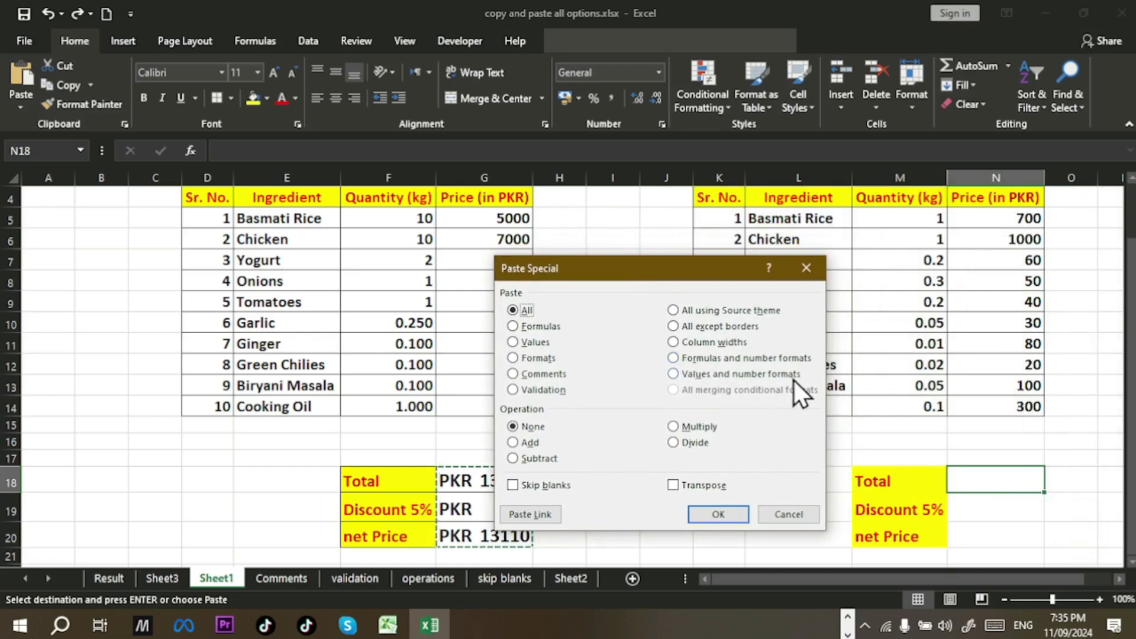
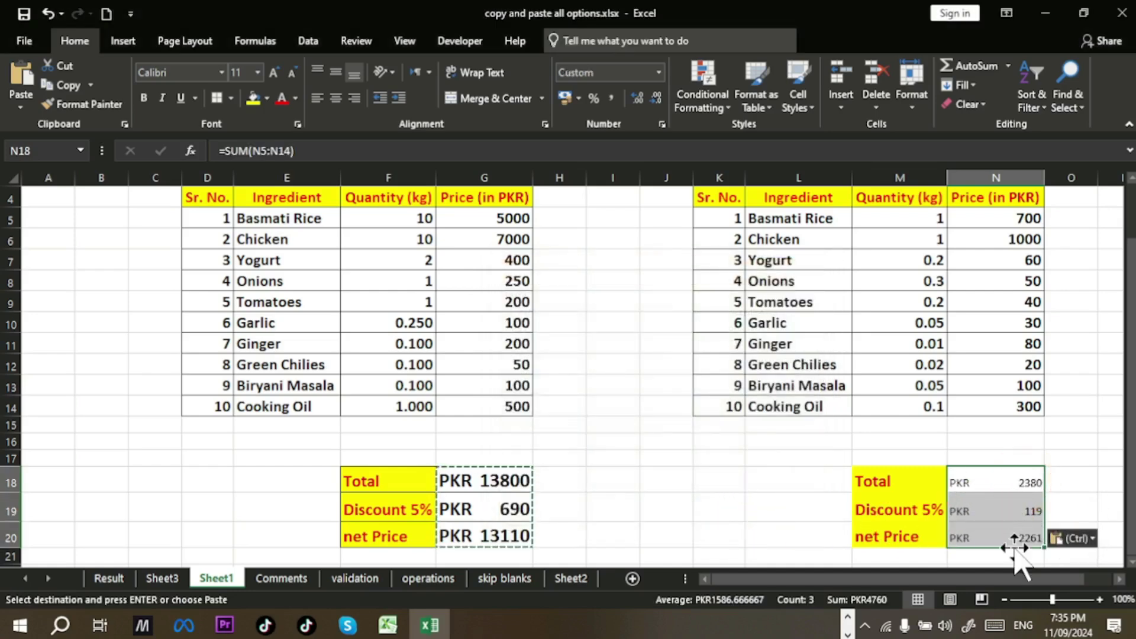
Step: Inspect the second table's Total sum and its 5% Discount formula in N18 and N19
{"action": "left_click_drag", "start_coordinate": [1023, 556], "coordinate": [1009, 482]}
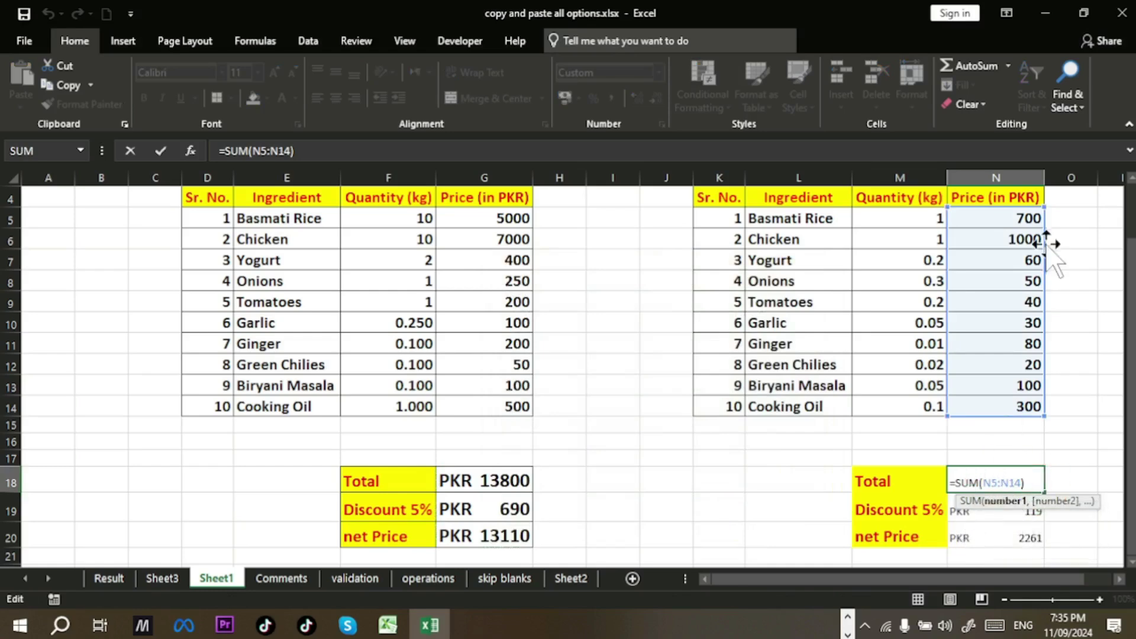
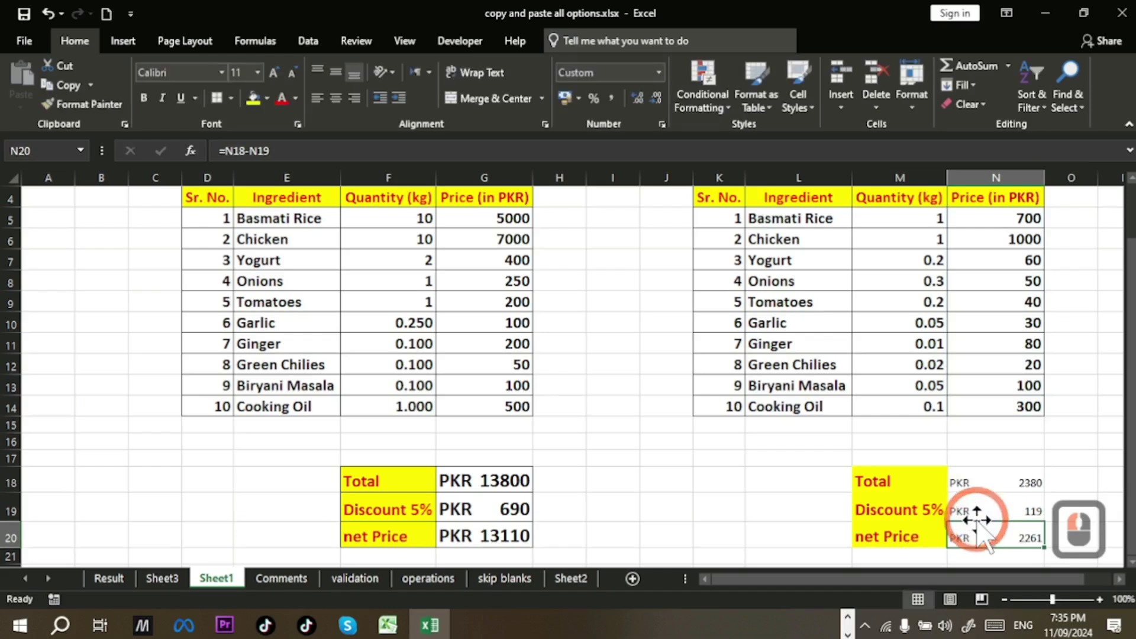
{"action": "left_click", "coordinate": [983, 558]}
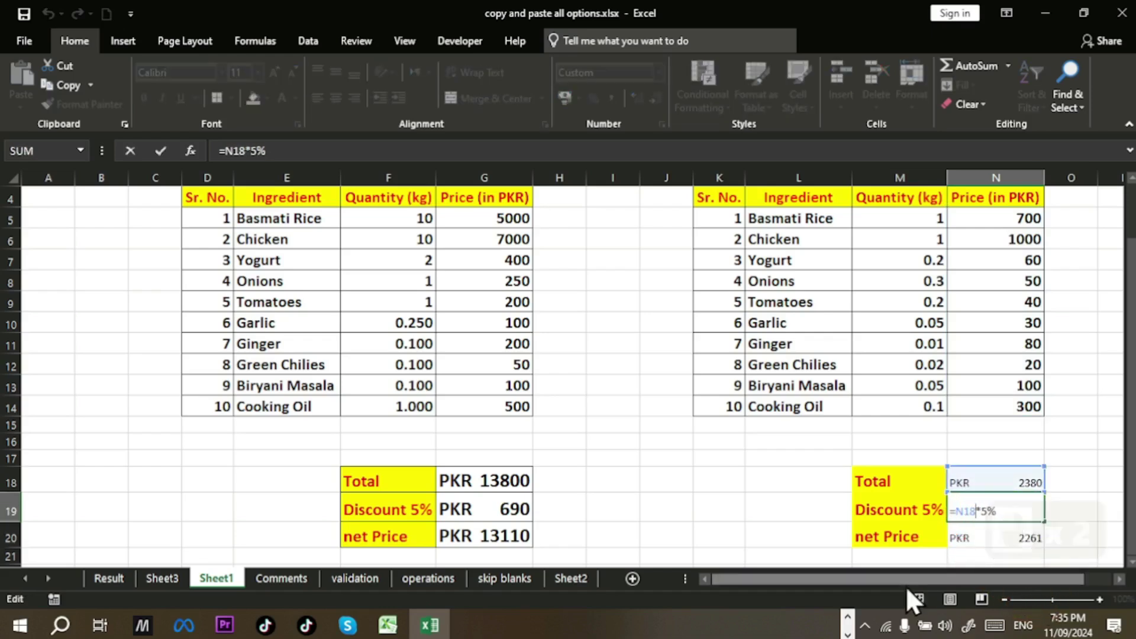
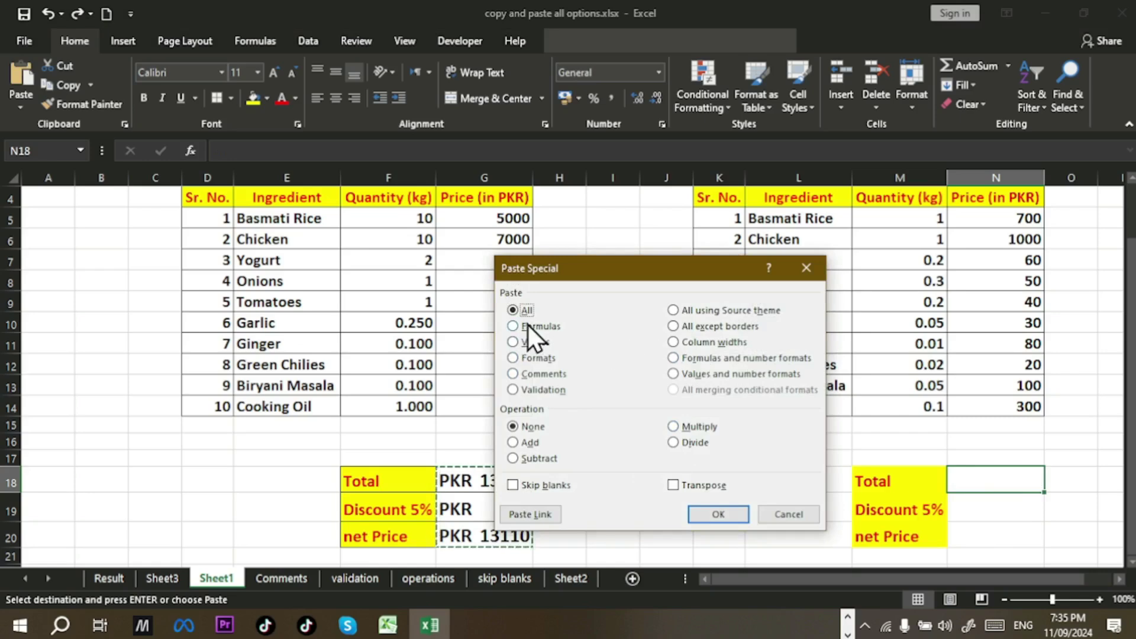
Step: Cancel Paste Special, then reopen it with Values and number formats chosen, unconfirmed
{"action": "left_click", "coordinate": [537, 337]}
{"action": "left_click", "coordinate": [728, 529]}
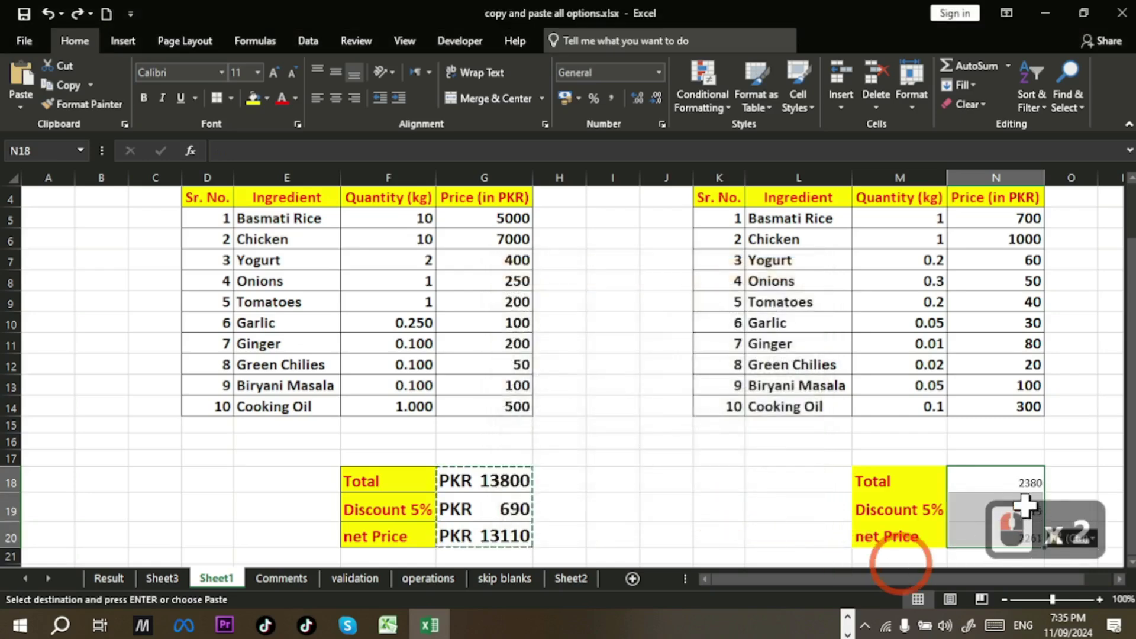
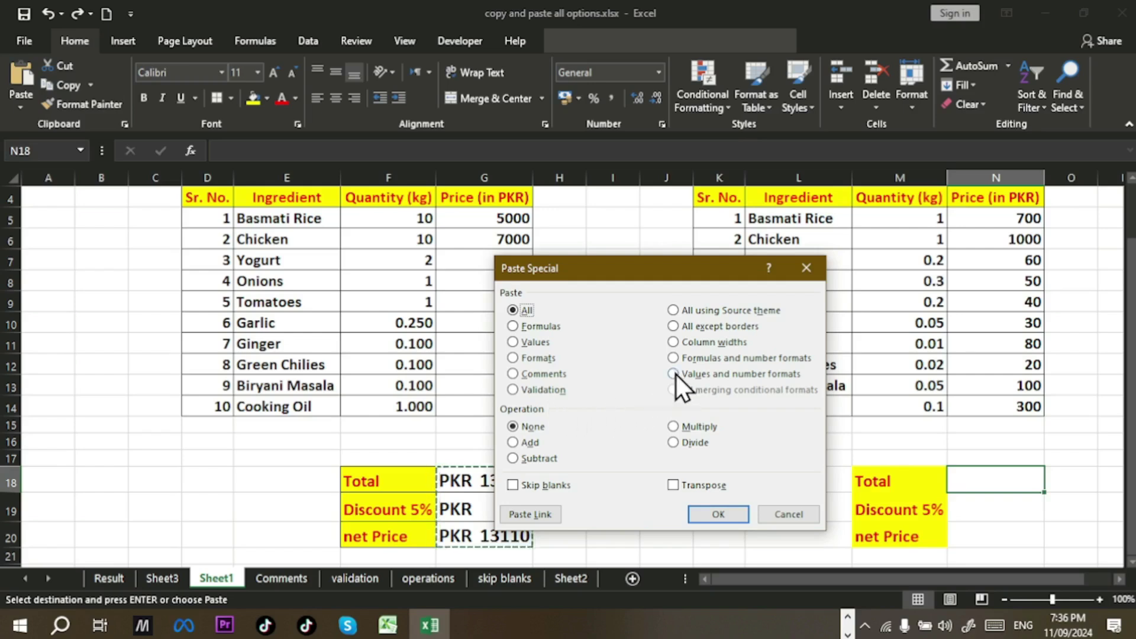
{"action": "left_click_drag", "start_coordinate": [682, 387], "coordinate": [681, 413]}
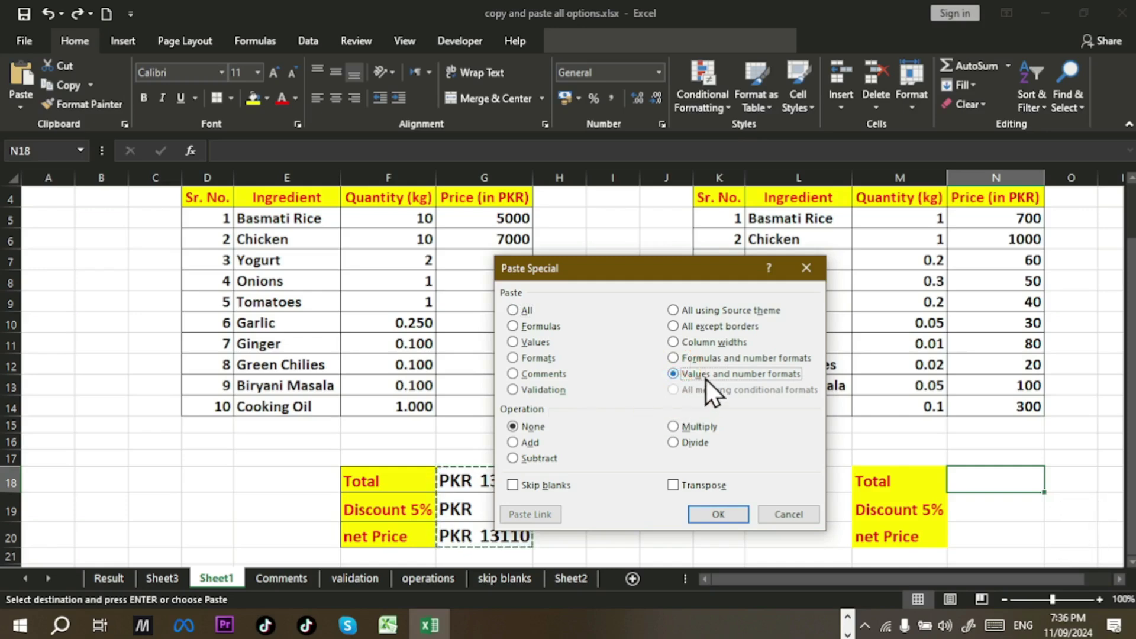
{"action": "left_click_drag", "start_coordinate": [690, 192], "coordinate": [484, 505]}
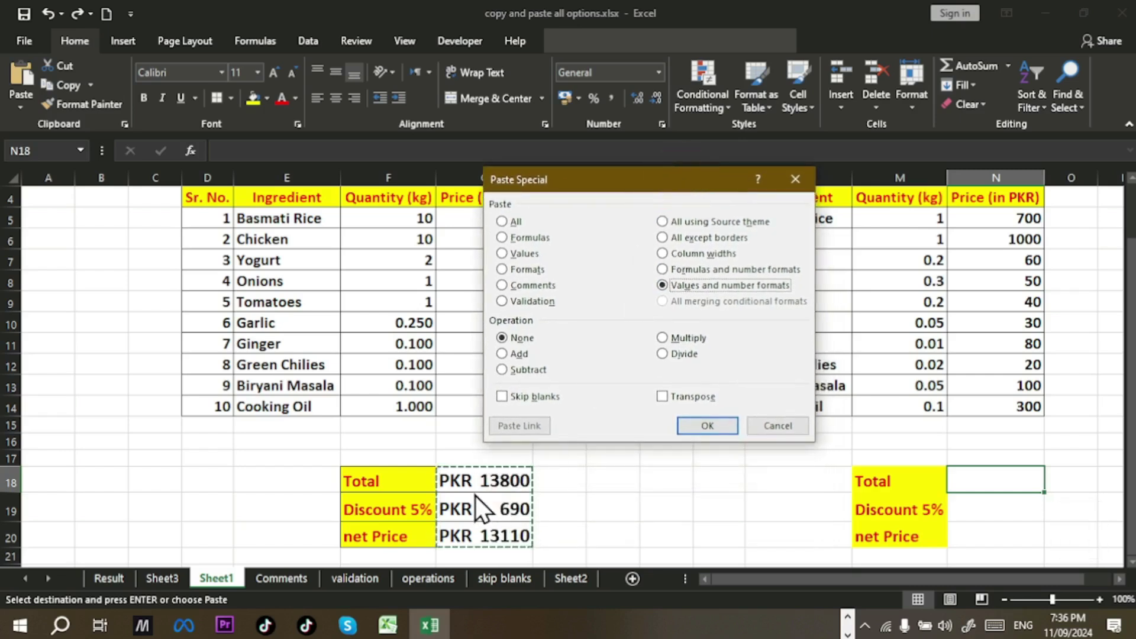
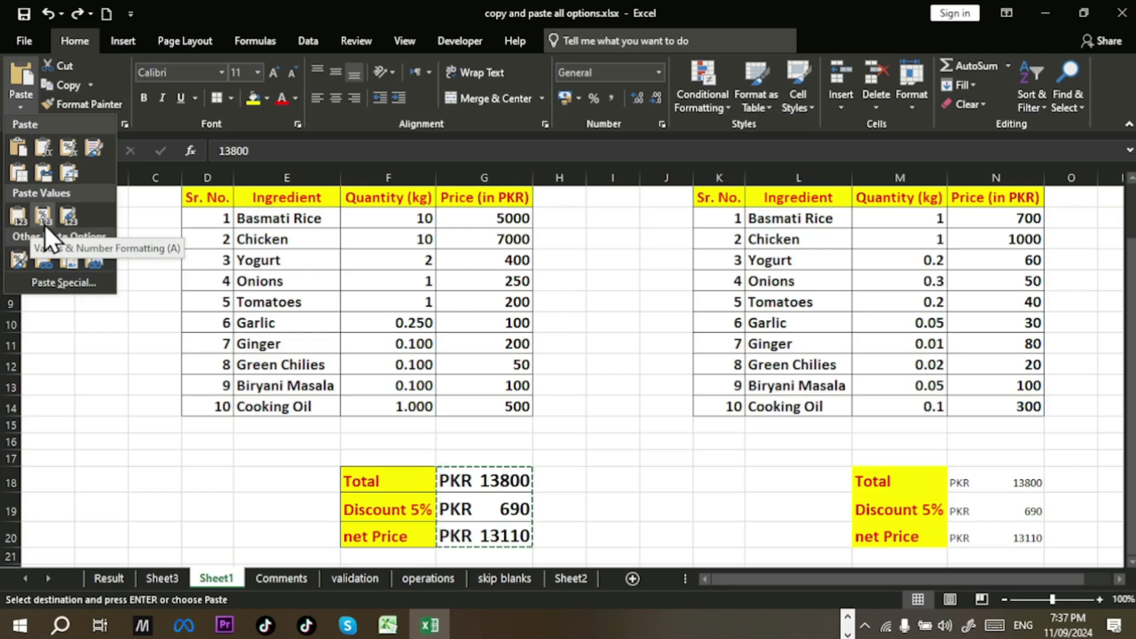
Step: Choose Values & Number Formatting for the copied totals from the Paste list
{"action": "left_click", "coordinate": [54, 235]}
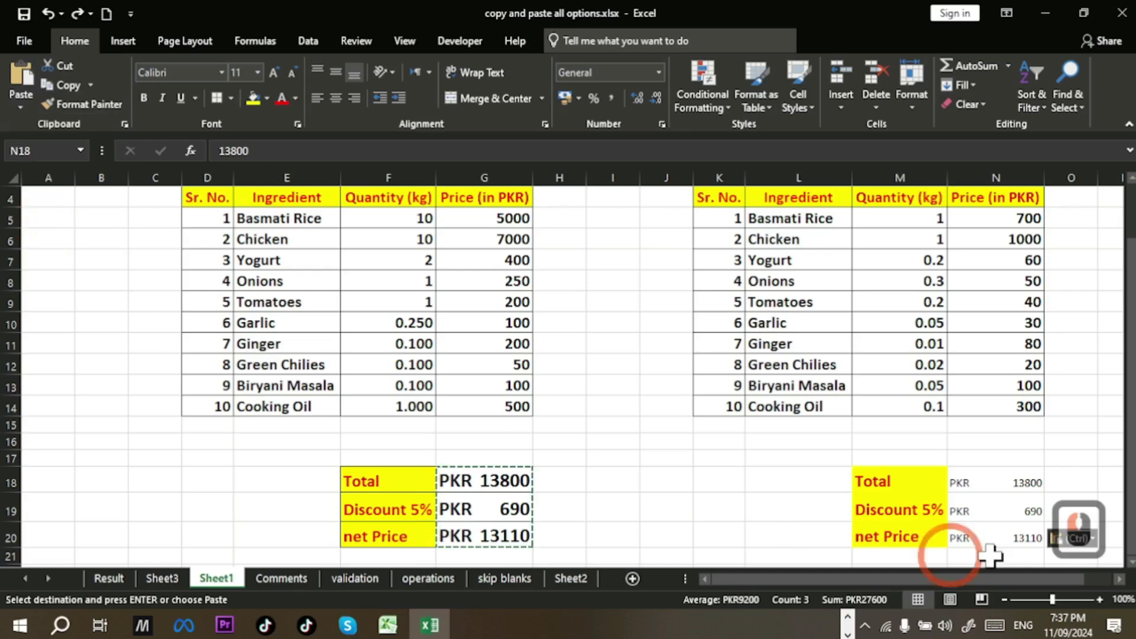
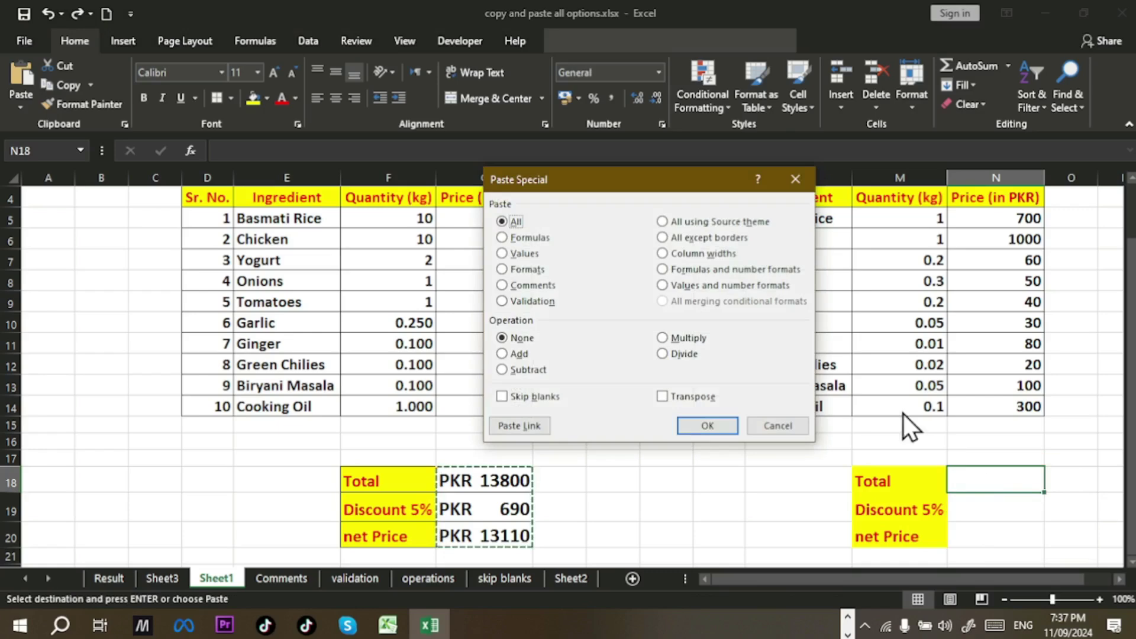
Step: Paste the totals using Values and number formats in Paste Special
{"action": "left_click_drag", "start_coordinate": [694, 304], "coordinate": [724, 444]}
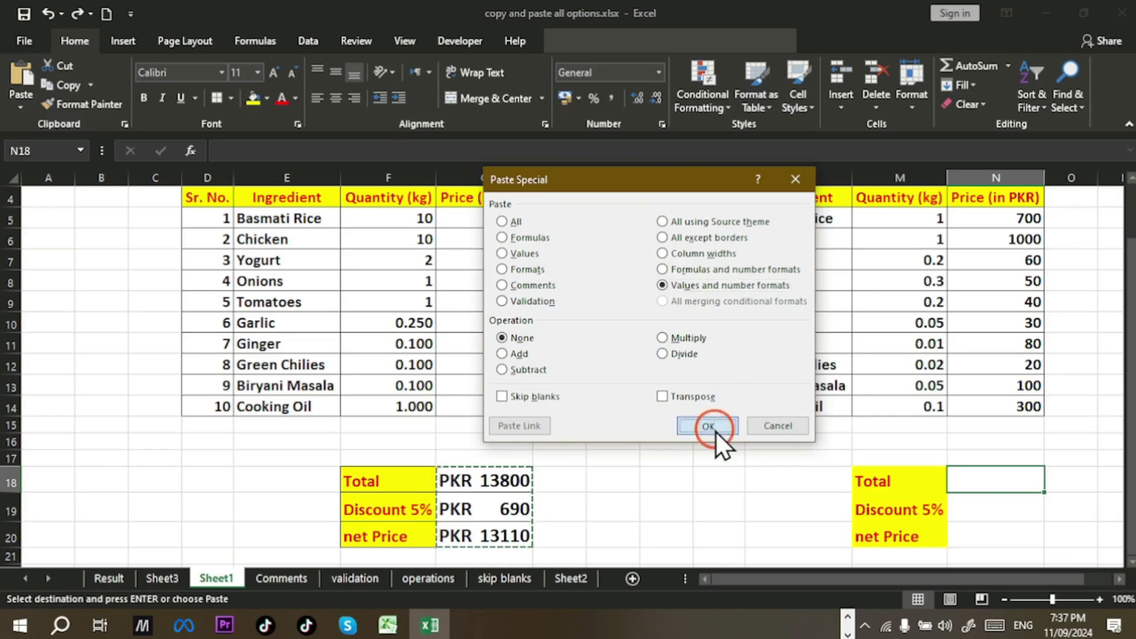
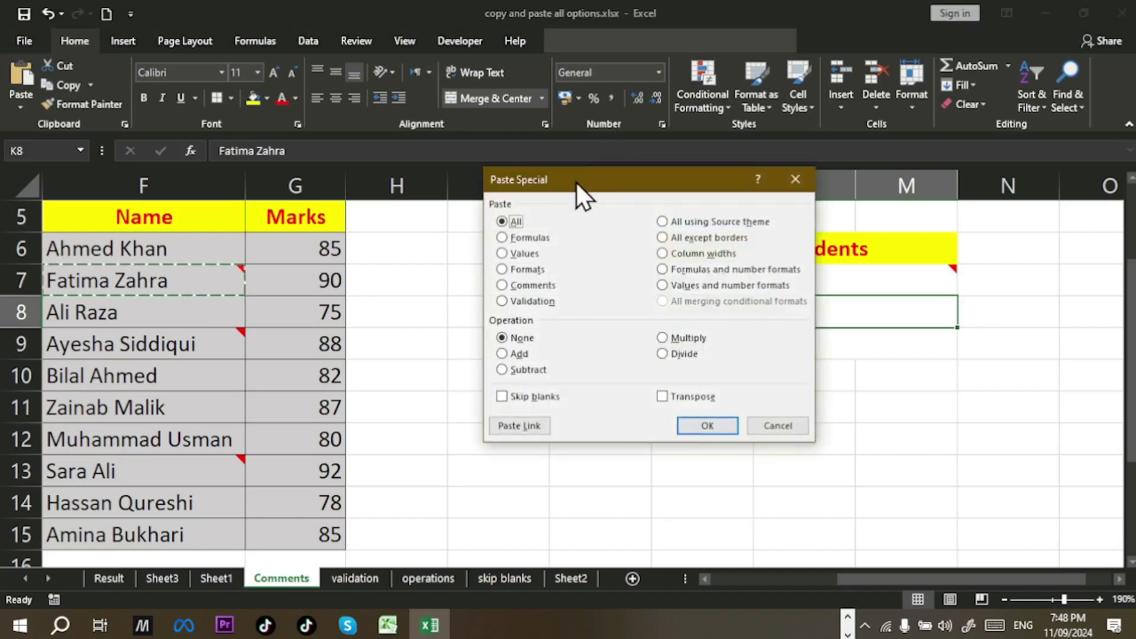
{"action": "left_click_drag", "start_coordinate": [240, 337], "coordinate": [240, 337]}
{"action": "left_click_drag", "start_coordinate": [240, 337], "coordinate": [240, 336]}
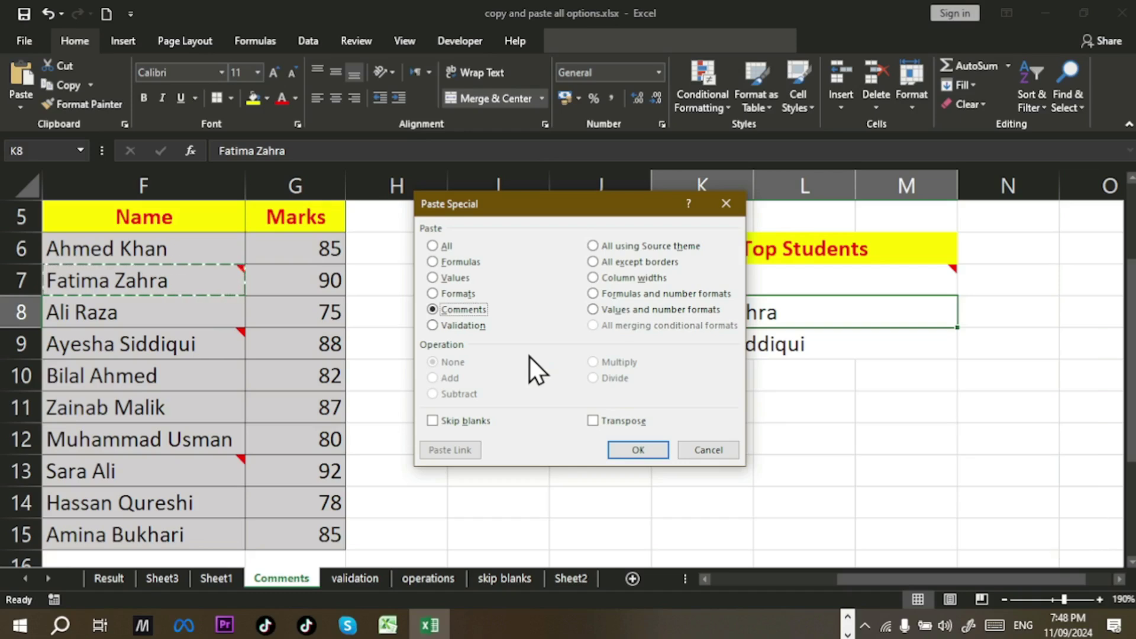
{"action": "left_click_drag", "start_coordinate": [240, 336], "coordinate": [240, 337]}
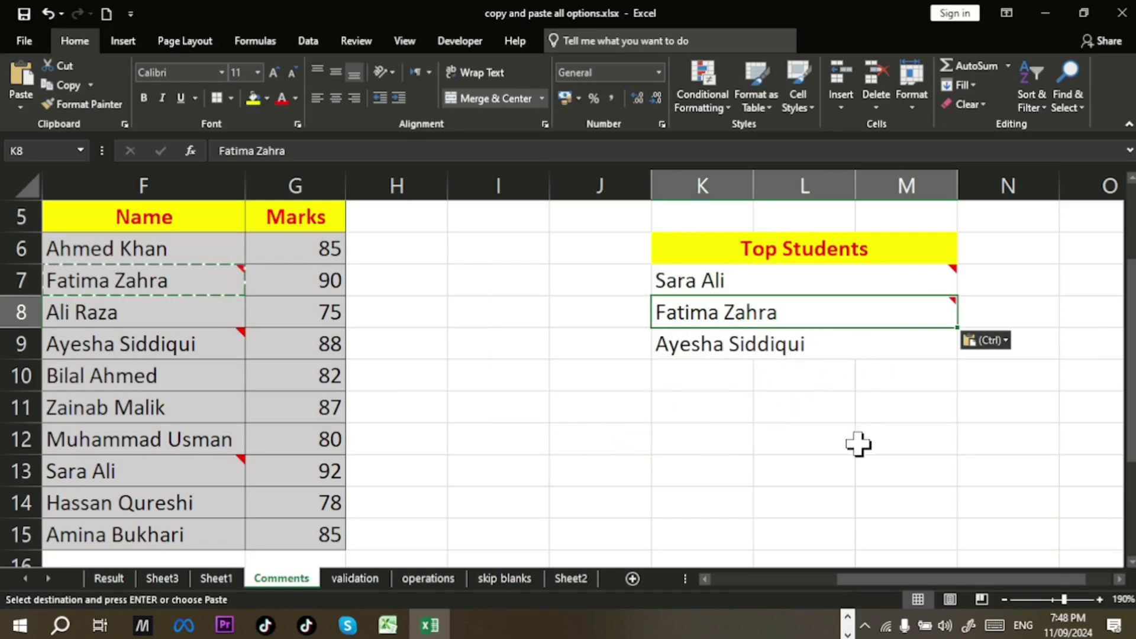
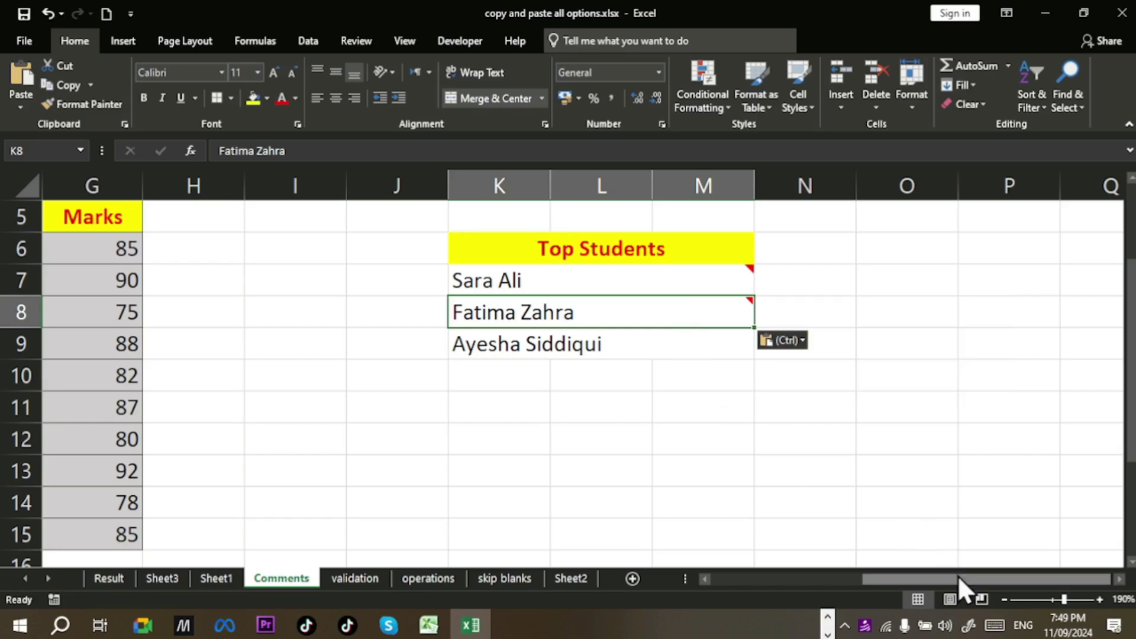
{"action": "left_click_drag", "start_coordinate": [869, 601], "coordinate": [539, 369]}
{"action": "left_click_drag", "start_coordinate": [535, 370], "coordinate": [579, 464]}
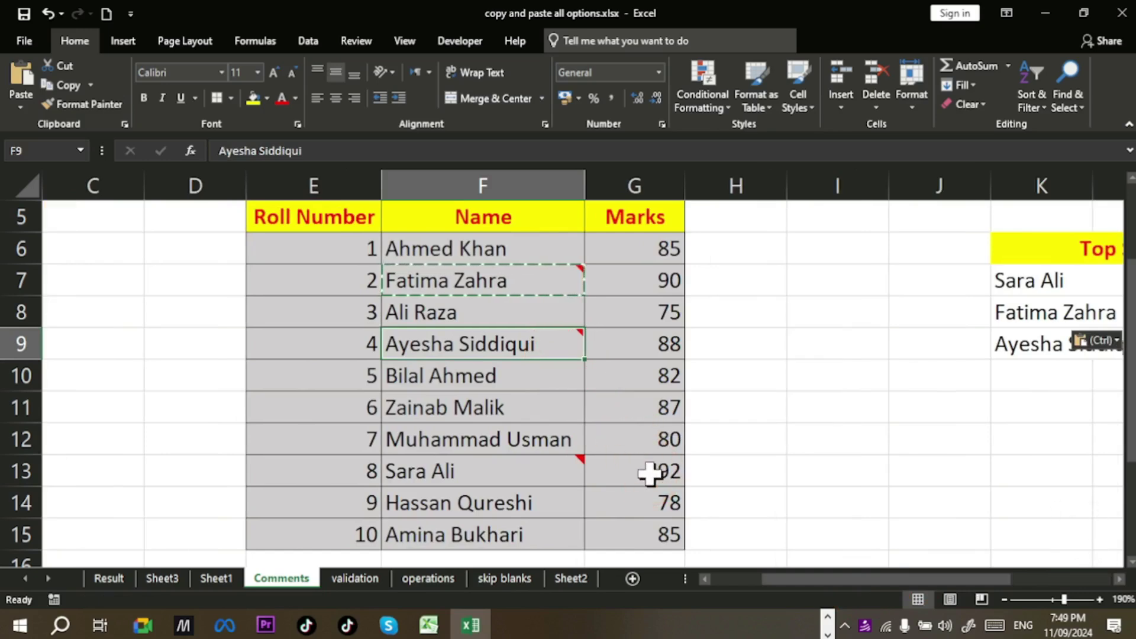
{"action": "key", "text": "Escape"}
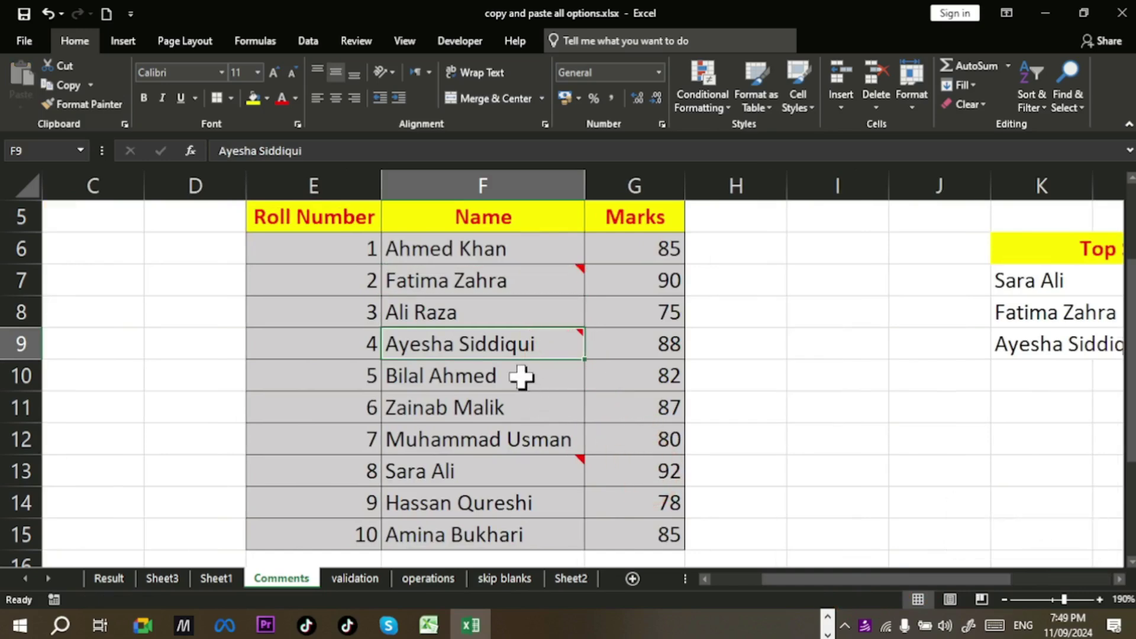
{"action": "left_click", "coordinate": [579, 273]}
{"action": "key", "text": "ctrl+c"}
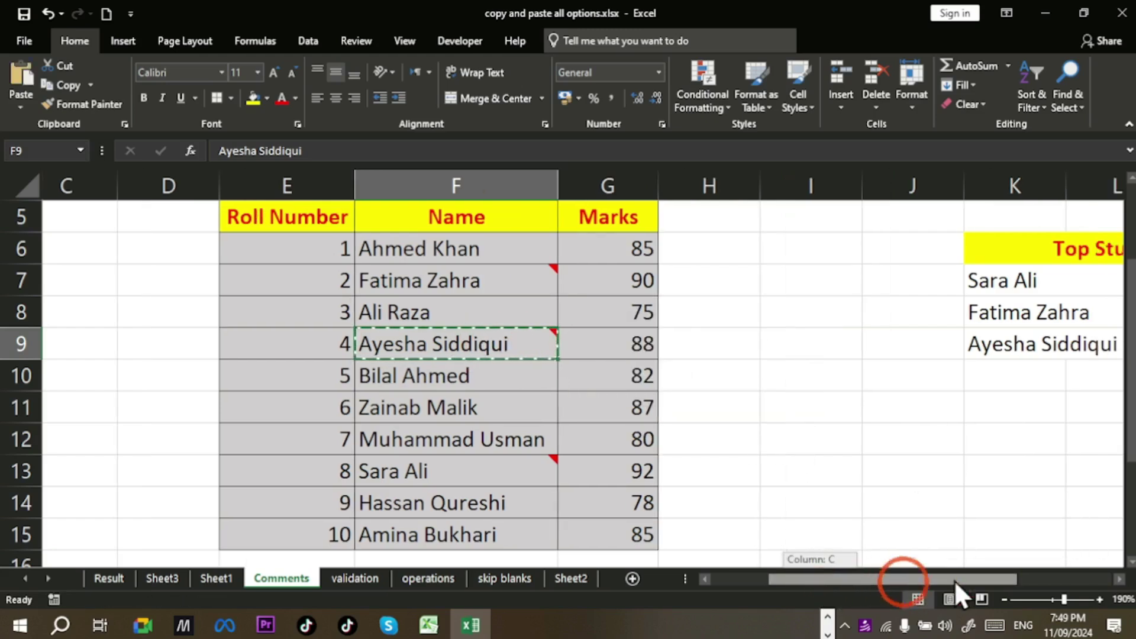
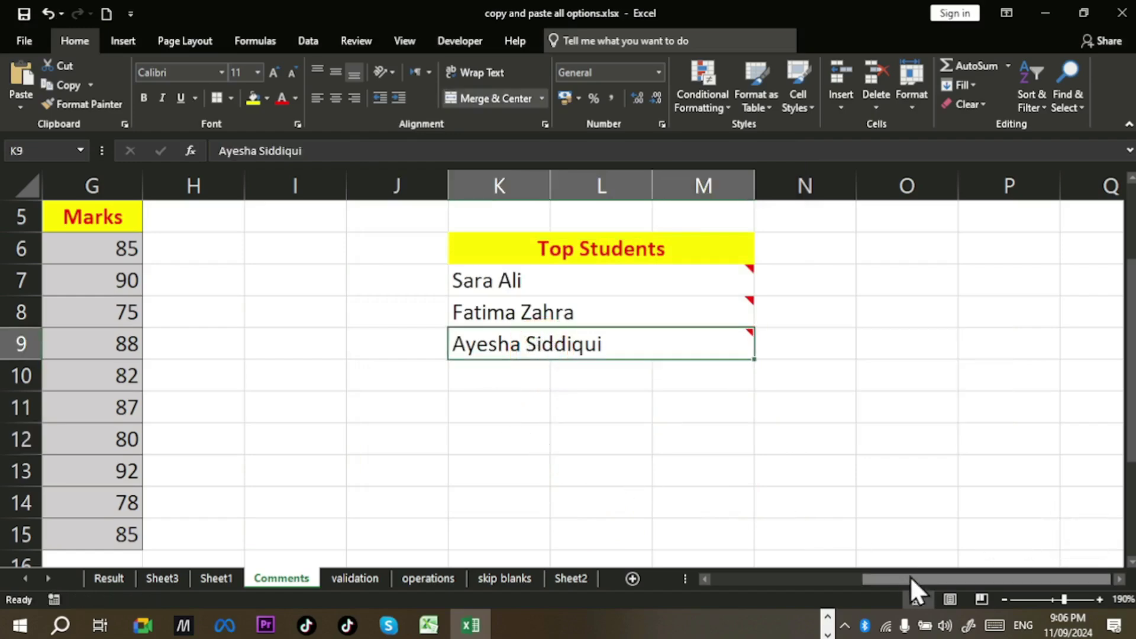
{"action": "left_click_drag", "start_coordinate": [806, 583], "coordinate": [579, 336]}
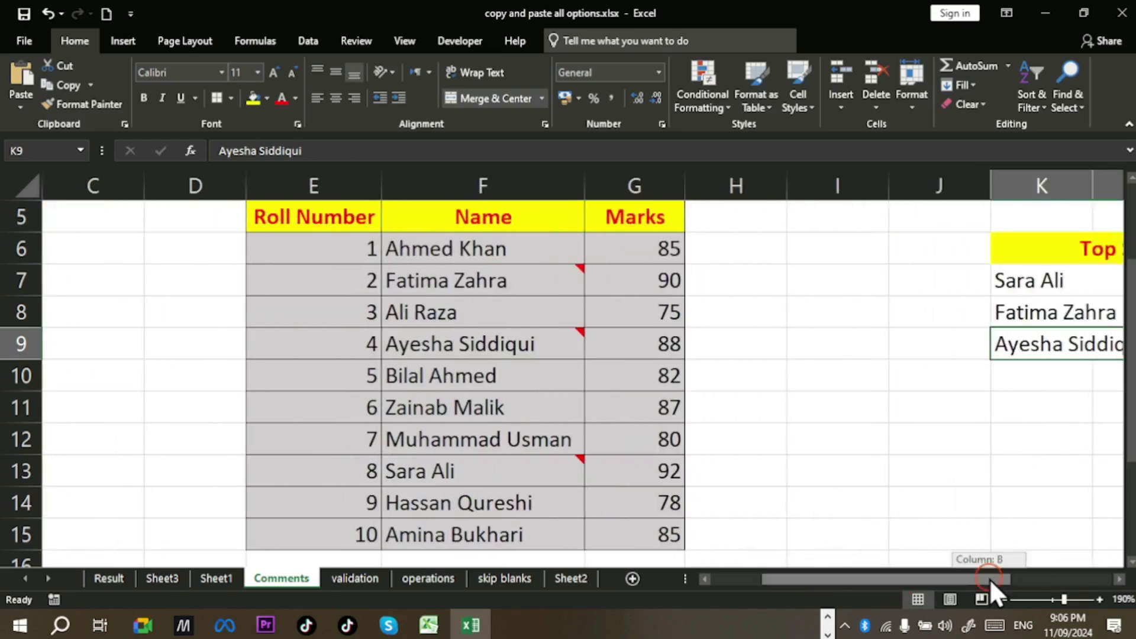
{"action": "left_click_drag", "start_coordinate": [375, 463], "coordinate": [376, 464]}
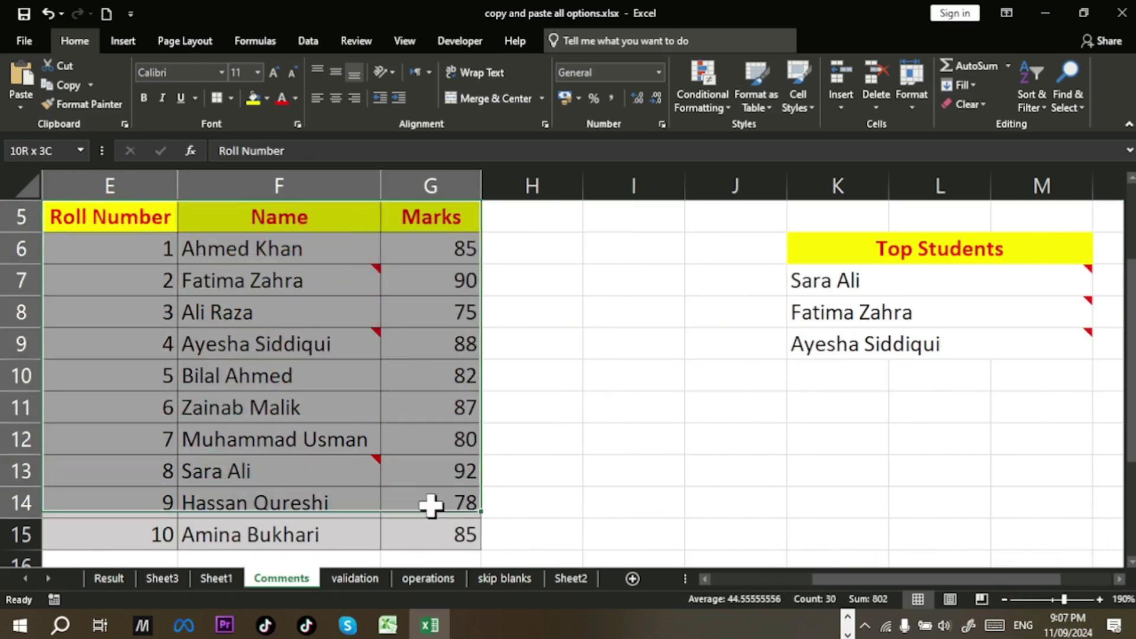
{"action": "left_click", "coordinate": [375, 464]}
{"action": "key", "text": "ctrl+c"}
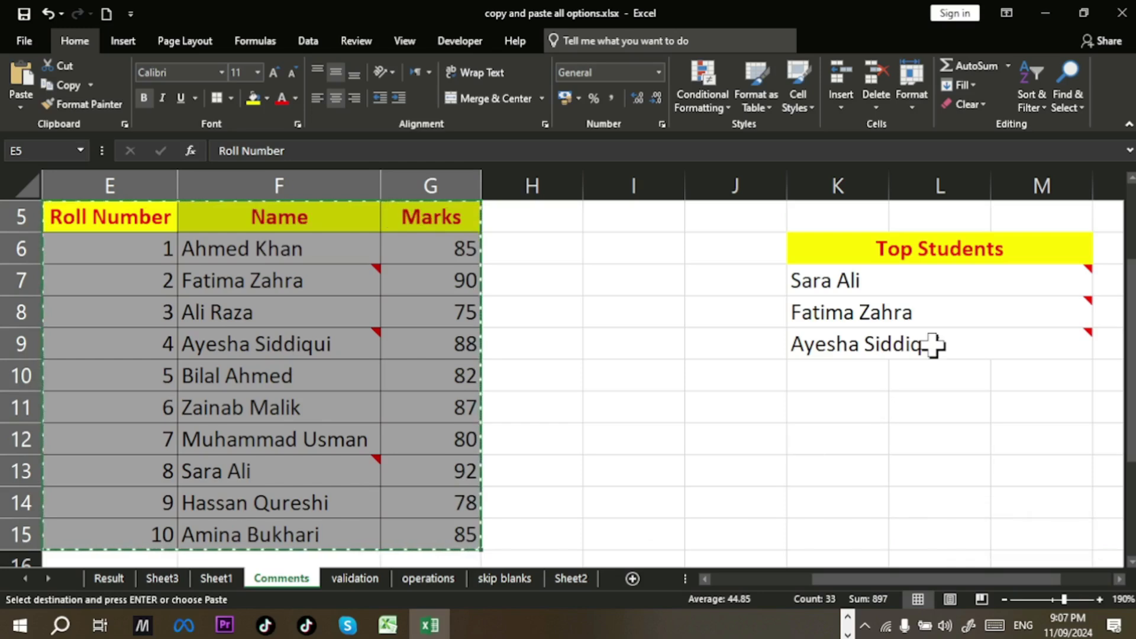
{"action": "left_click_drag", "start_coordinate": [375, 464], "coordinate": [375, 464]}
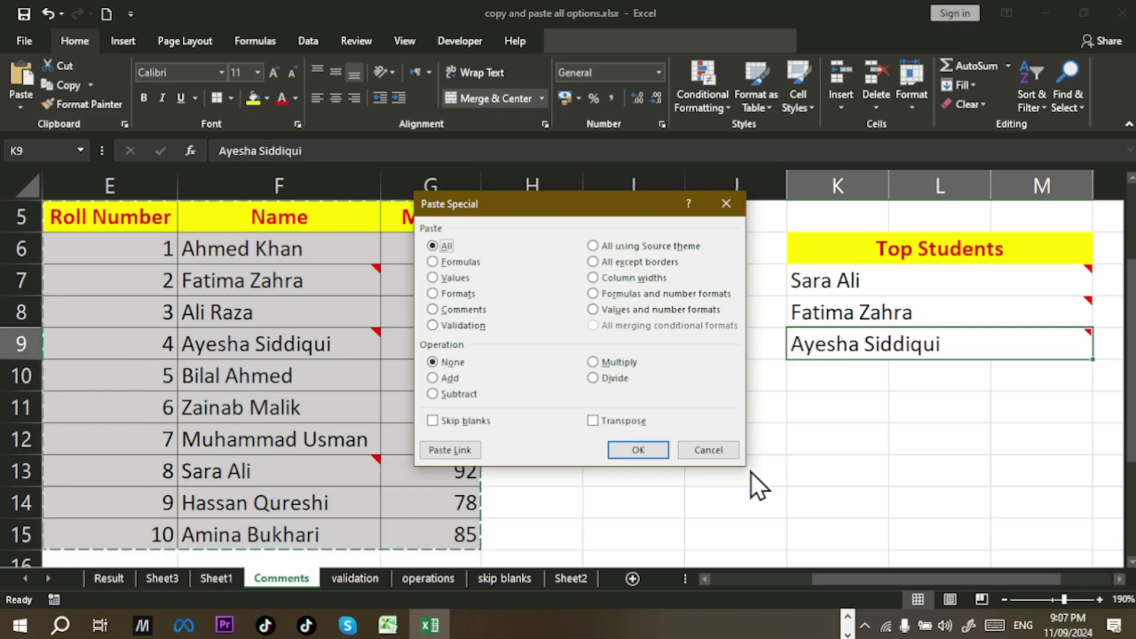
Step: Cancel the Paste Special without pasting and scroll down below the Top Students list
{"action": "left_click_drag", "start_coordinate": [375, 337], "coordinate": [376, 464]}
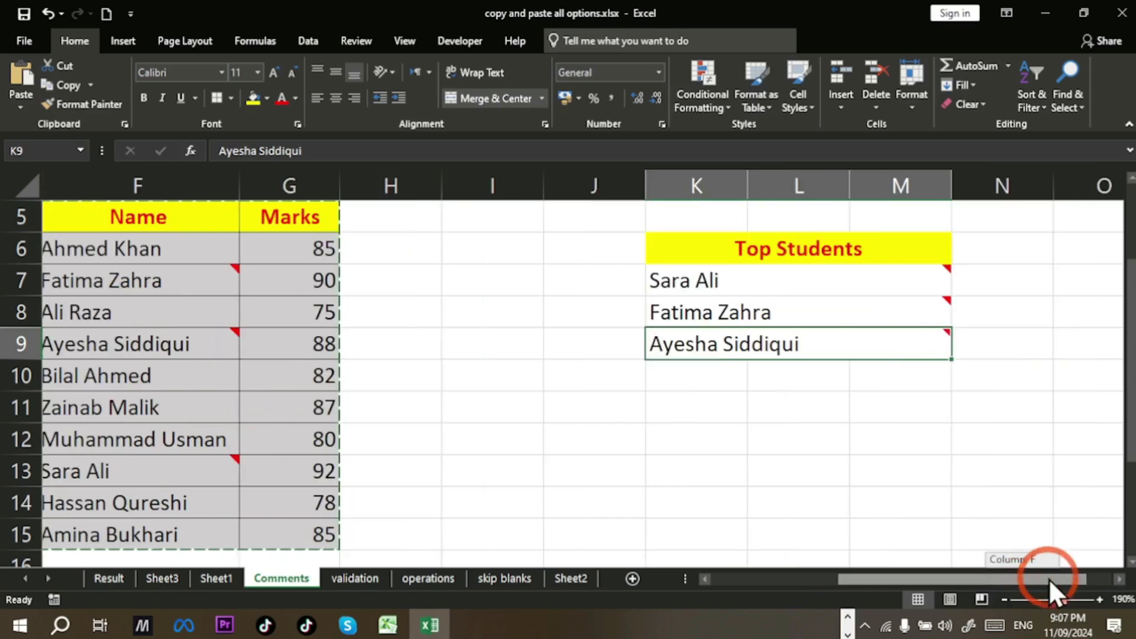
{"action": "left_click_drag", "start_coordinate": [988, 589], "coordinate": [580, 337]}
{"action": "left_click", "coordinate": [579, 245]}
{"action": "left_click", "coordinate": [578, 208]}
{"action": "left_click", "coordinate": [1128, 594]}
{"action": "left_click", "coordinate": [1128, 593]}
{"action": "double_click", "coordinate": [1128, 594]}
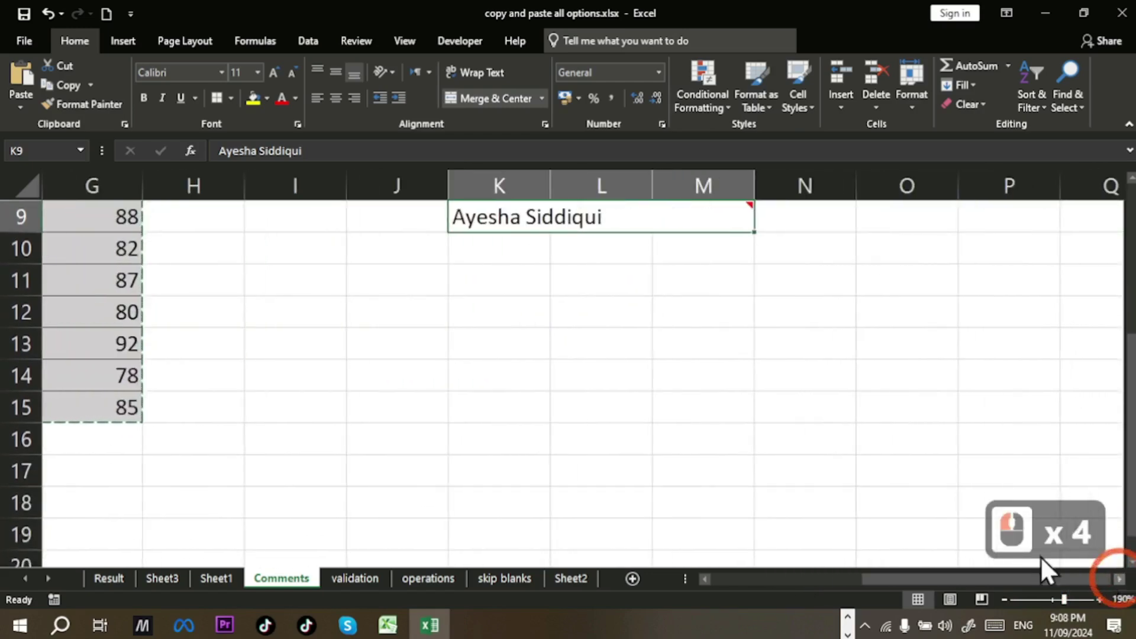
Step: Paste the copied table at K12 previewing Keep Source Column Widths, then undo it
{"action": "left_click", "coordinate": [746, 206]}
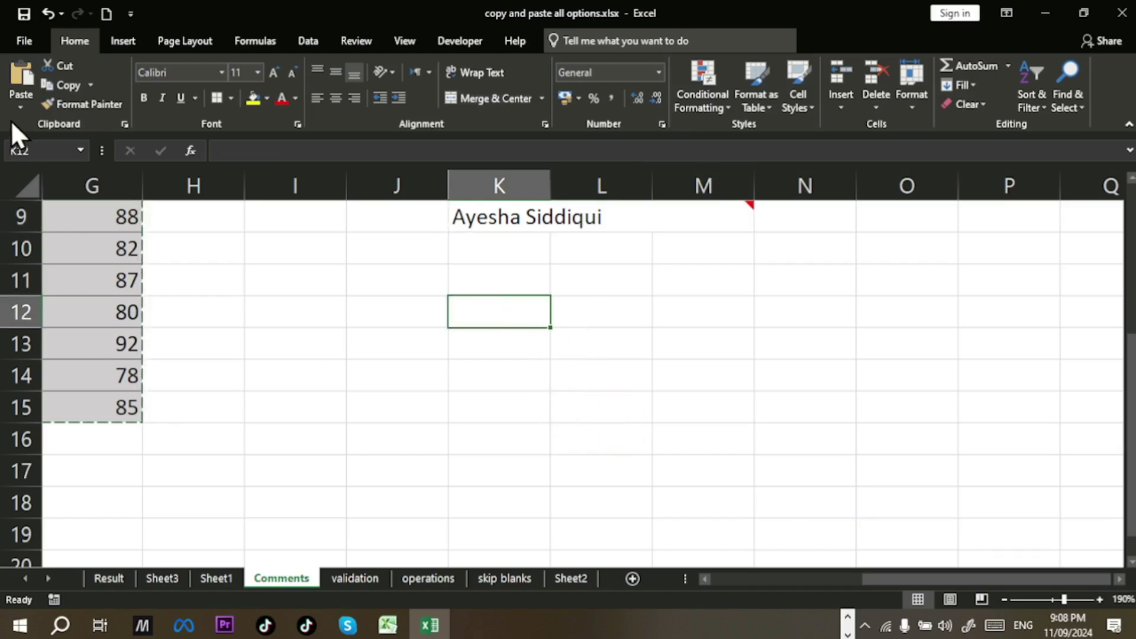
{"action": "left_click", "coordinate": [24, 130]}
{"action": "left_click", "coordinate": [27, 128]}
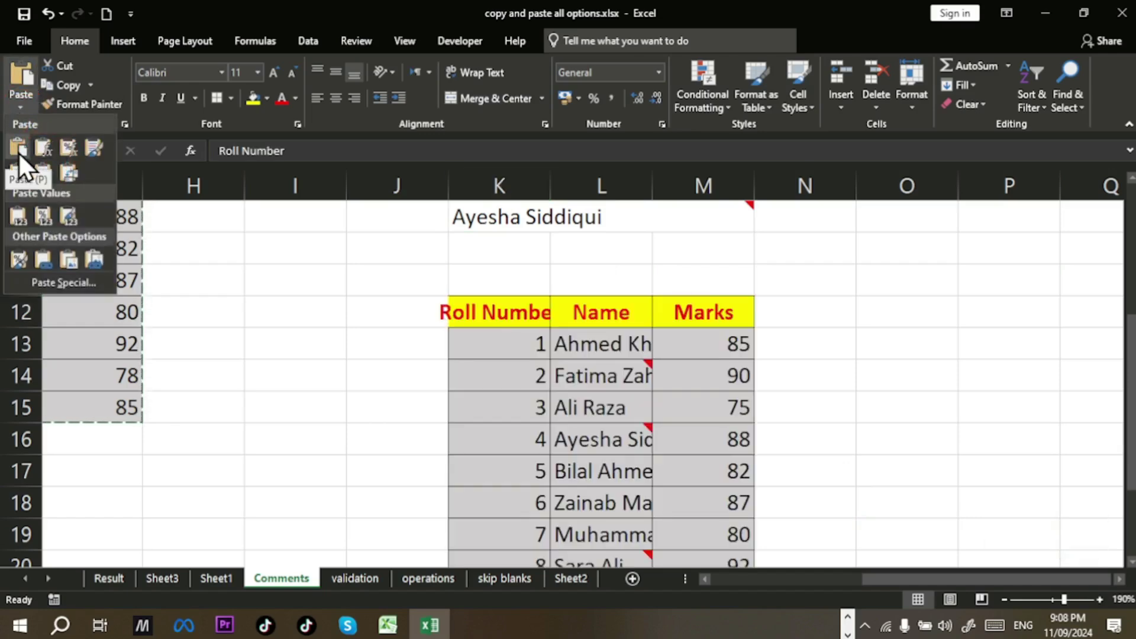
{"action": "left_click_drag", "start_coordinate": [26, 165], "coordinate": [746, 206]}
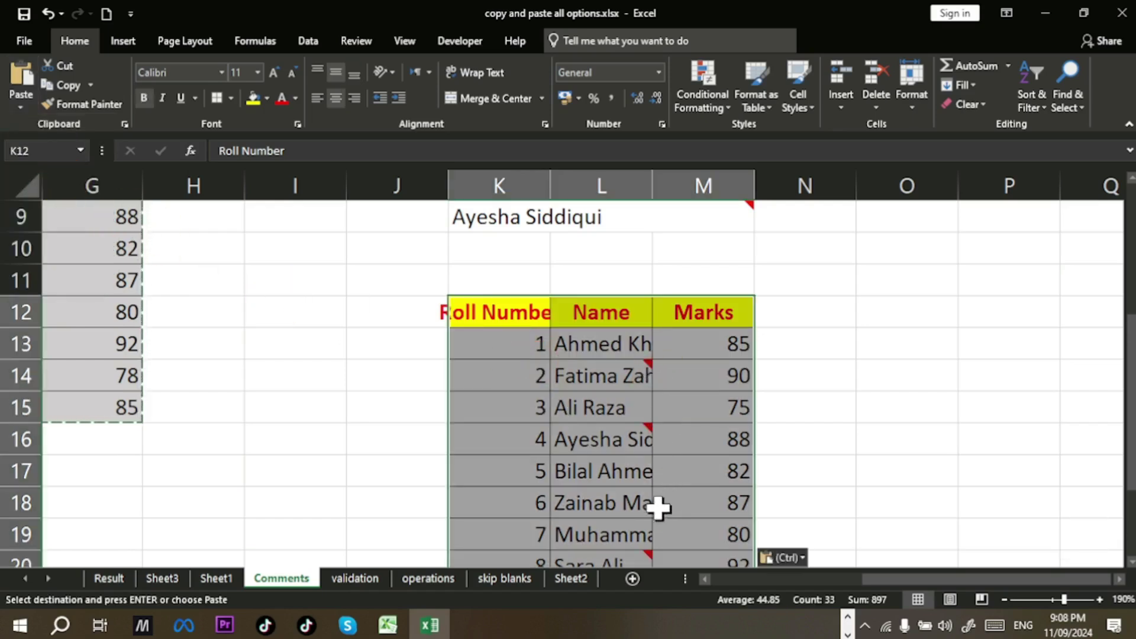
{"action": "key", "text": "ctrl+z"}
Step: Reopen the paste options, paste the table below Top Students again and undo that paste
{"action": "left_click", "coordinate": [26, 113]}
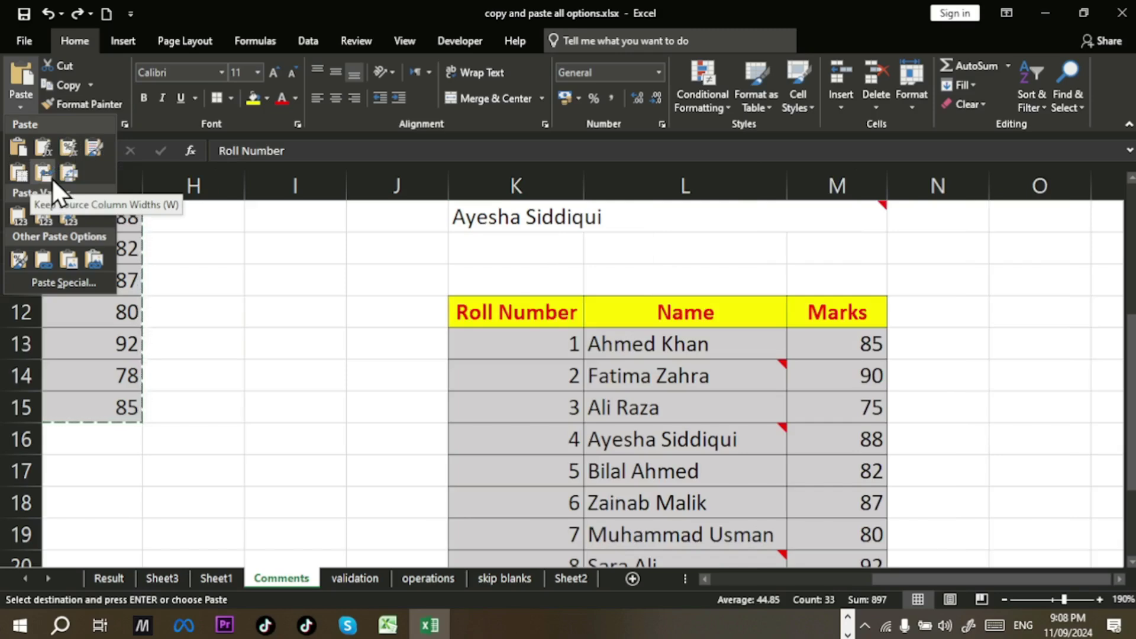
{"action": "left_click_drag", "start_coordinate": [62, 193], "coordinate": [881, 208]}
{"action": "left_click_drag", "start_coordinate": [881, 208], "coordinate": [881, 208]}
{"action": "left_click_drag", "start_coordinate": [880, 208], "coordinate": [881, 209]}
{"action": "key", "text": "ctrl+z"}
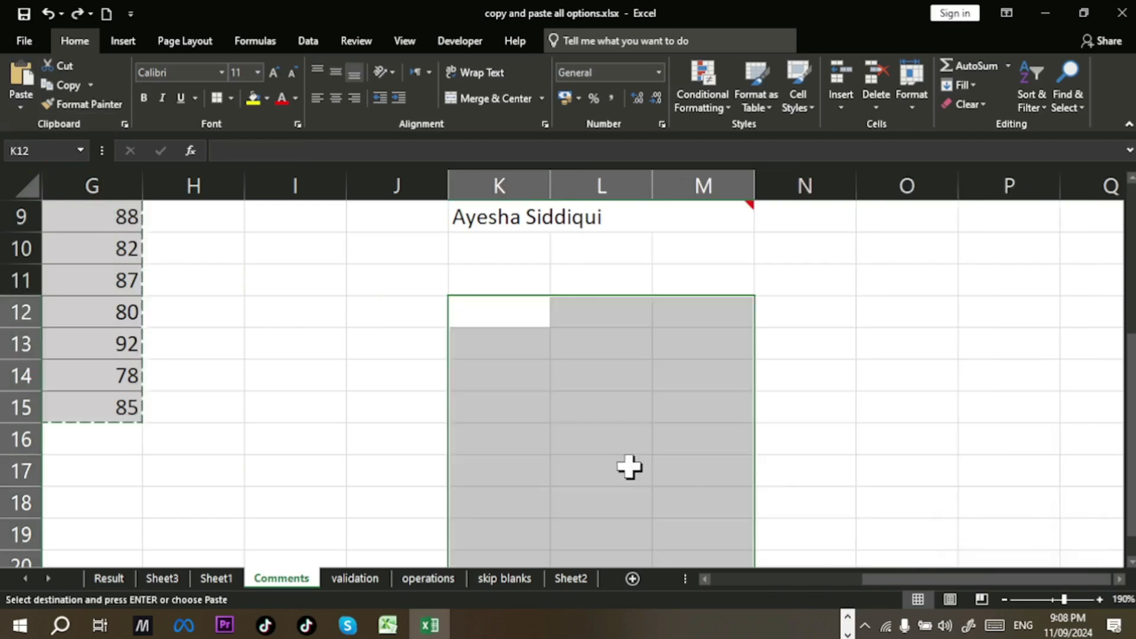